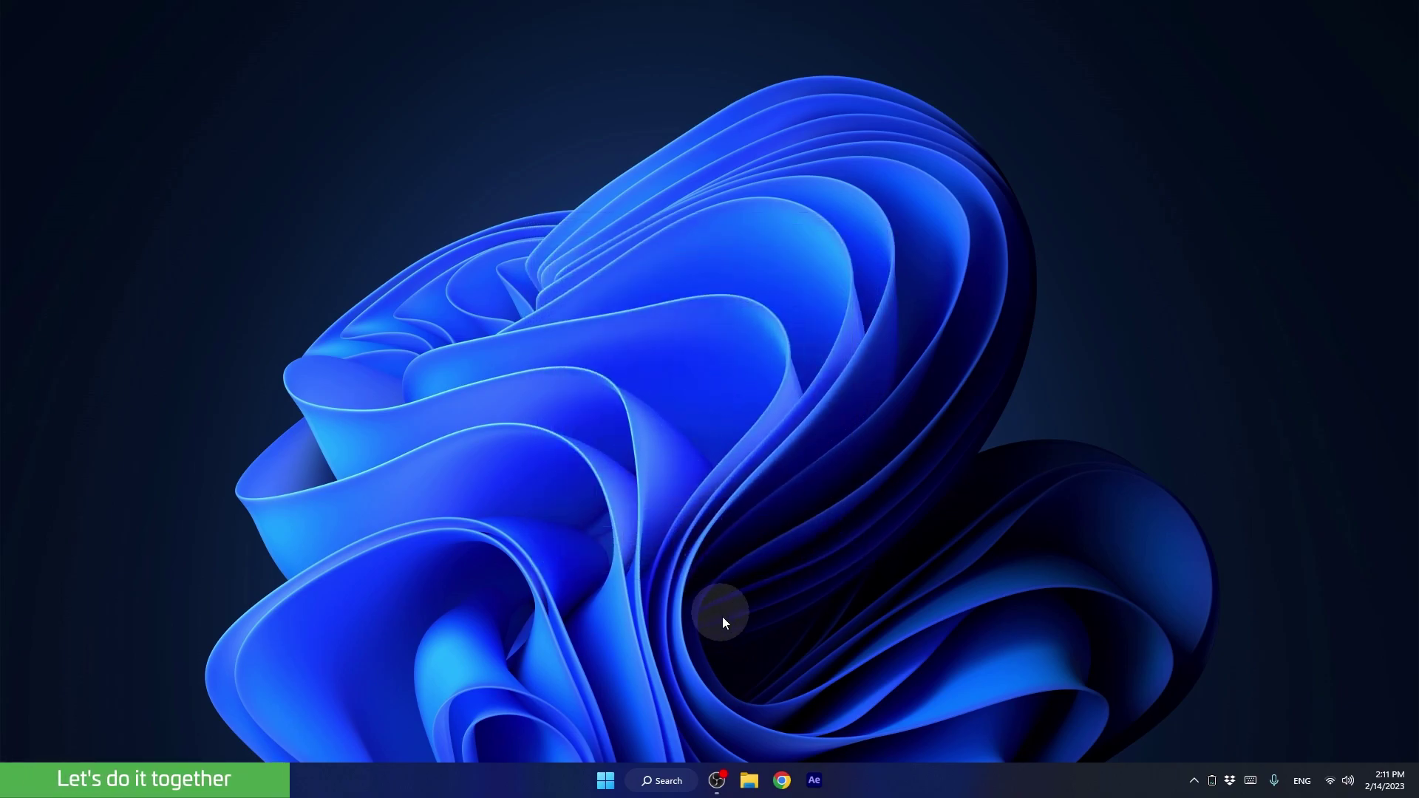
Step: Browse File Explorer to Local Disk (E:) > Dropbox > visuals > online course folder
left_click(744, 778)
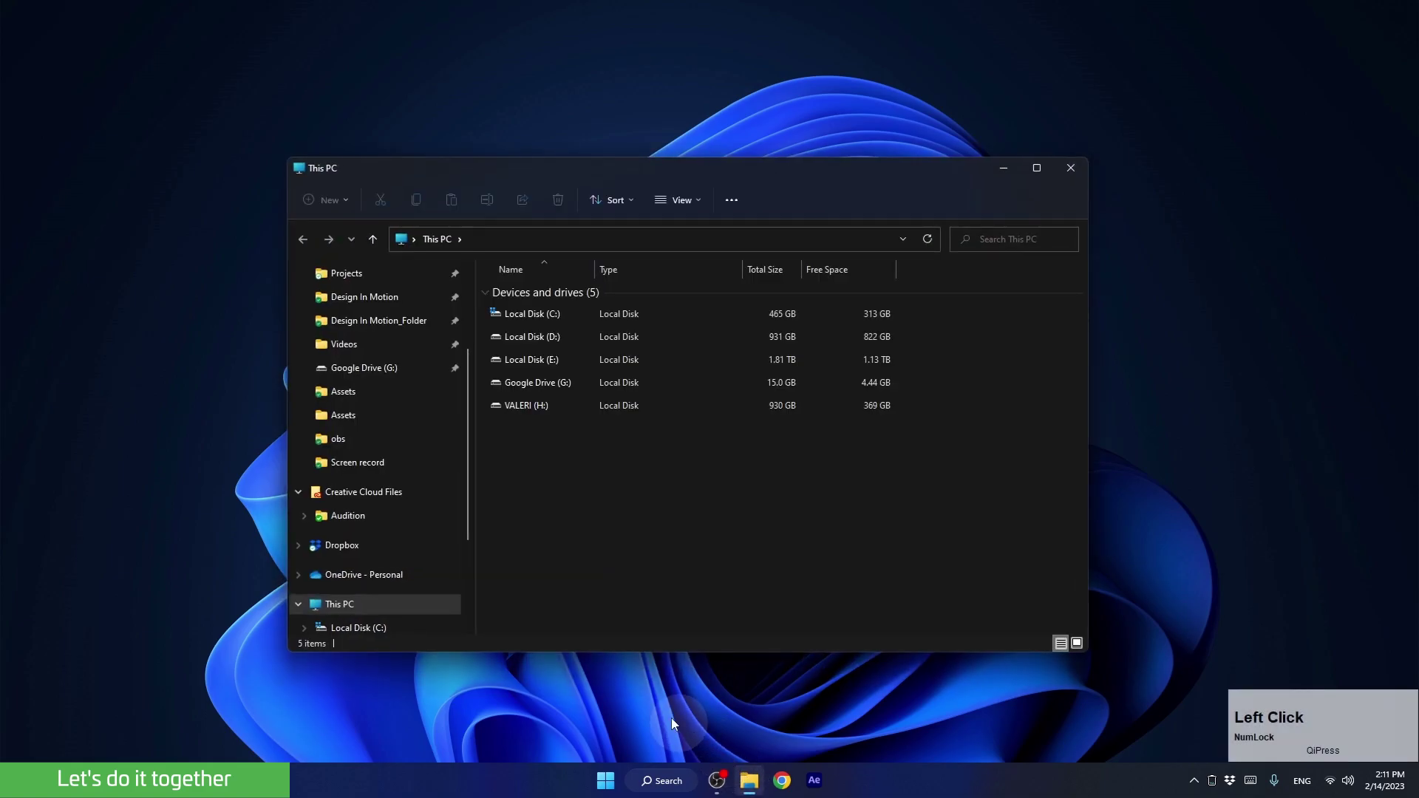
left_click(551, 371)
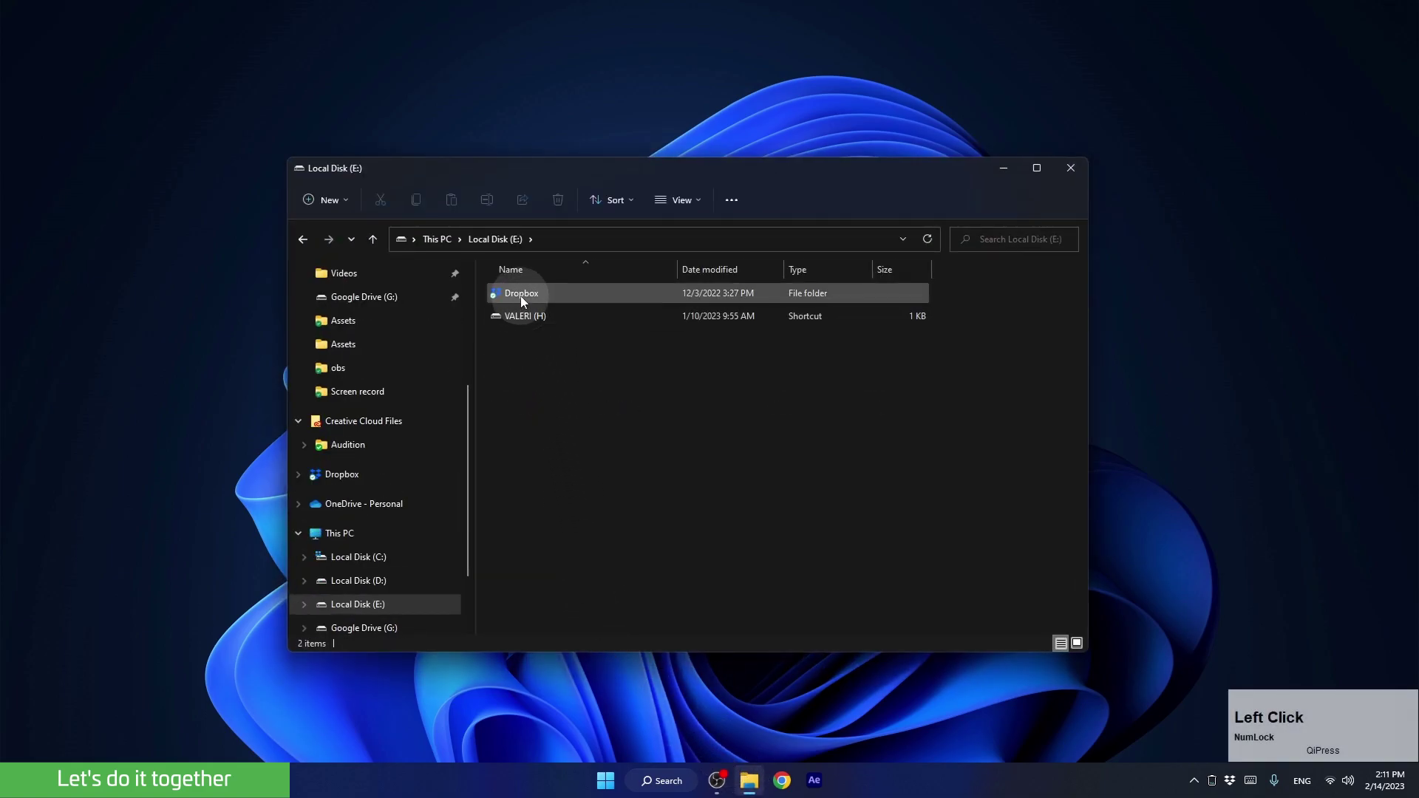
left_click(522, 296)
left_click(534, 432)
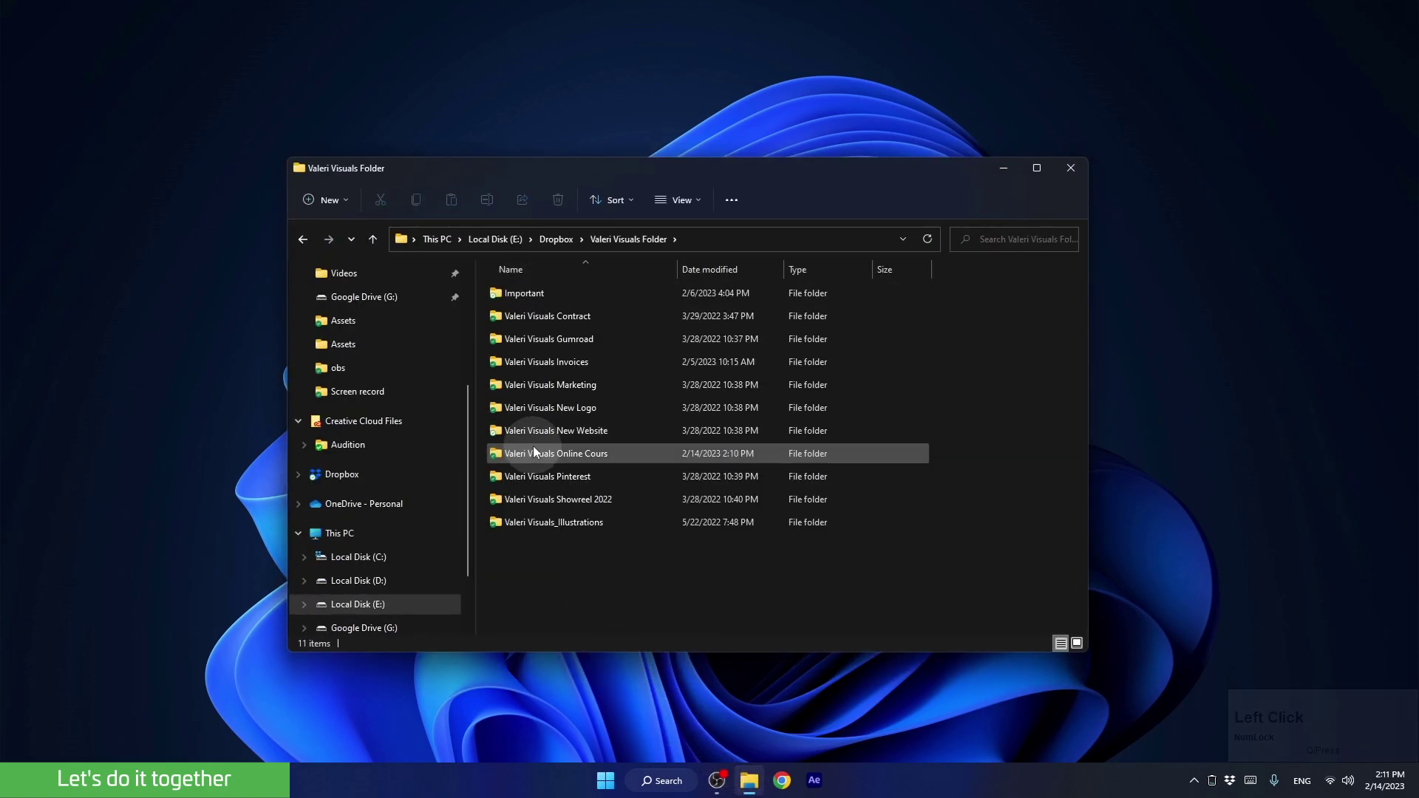
left_click(534, 454)
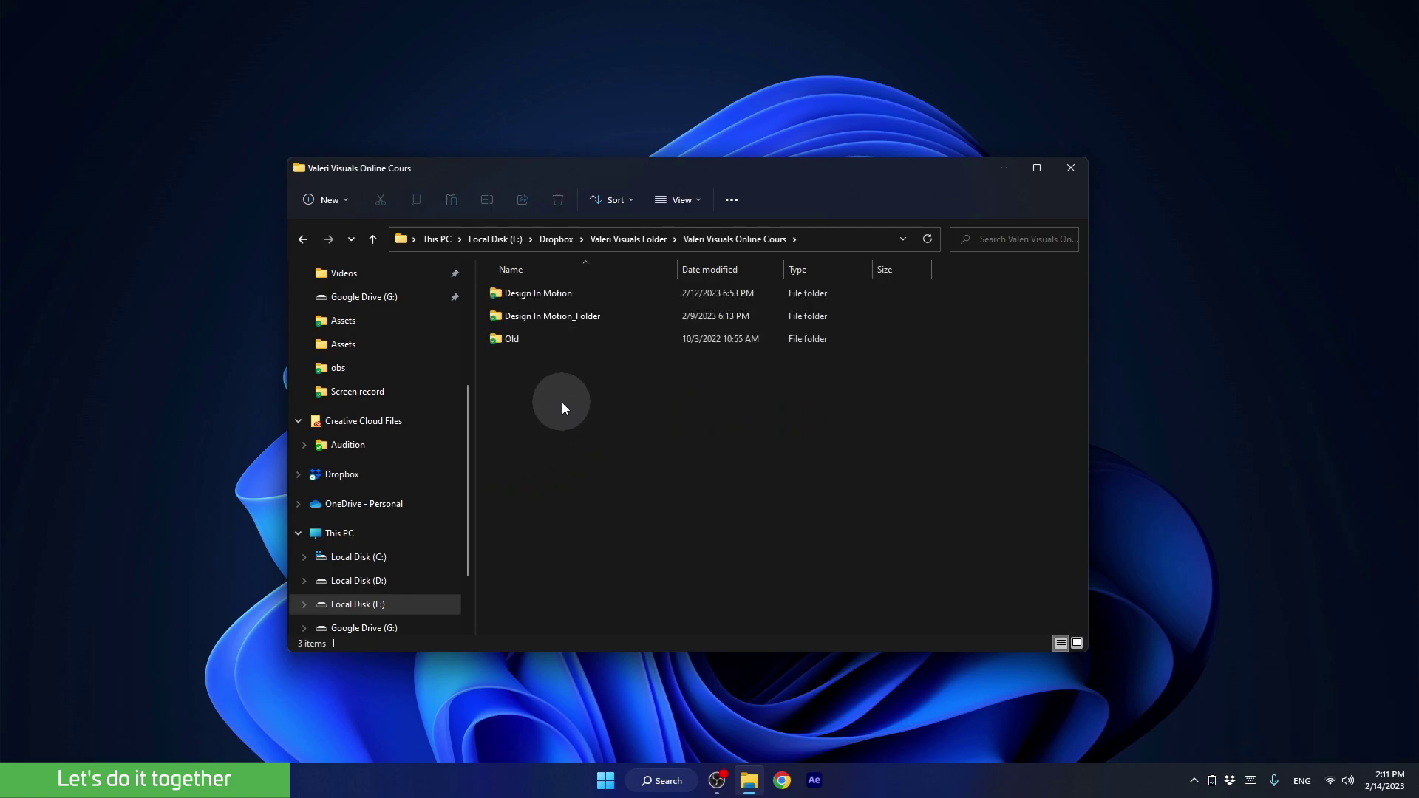
Step: Create a new folder there named 'D.I.M_Micro Animation'
right_click(564, 407)
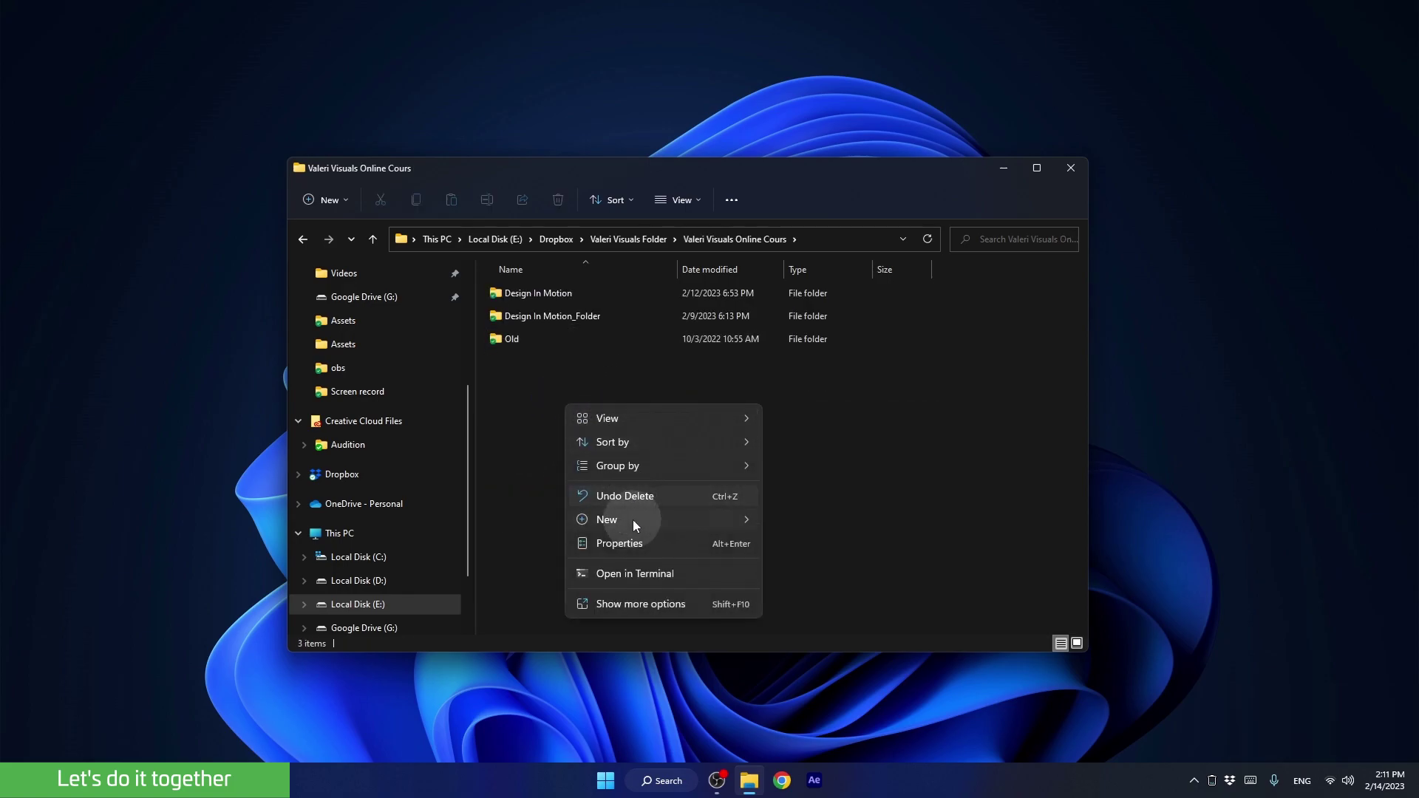
left_click(803, 246)
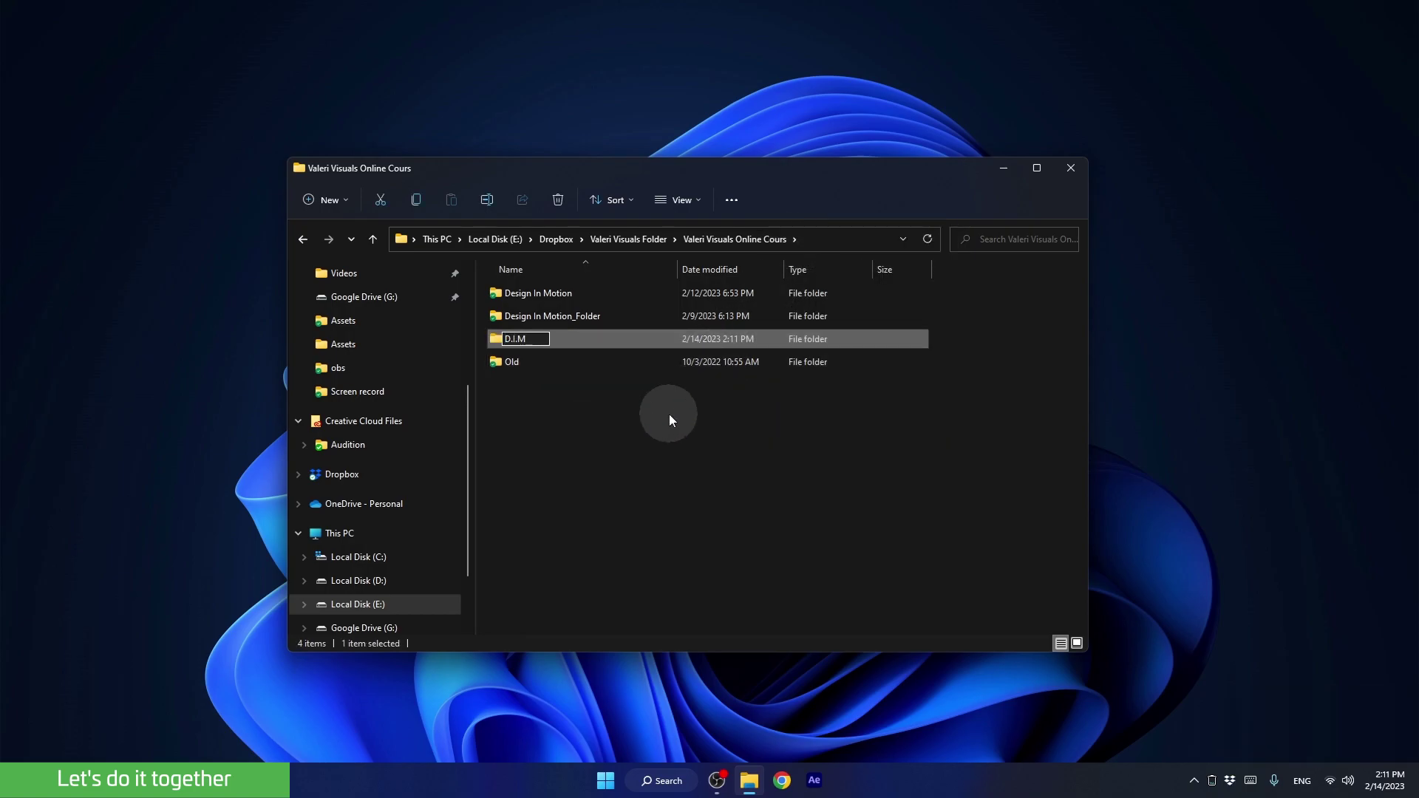
type("mcro")
key("space")
type("nimation")
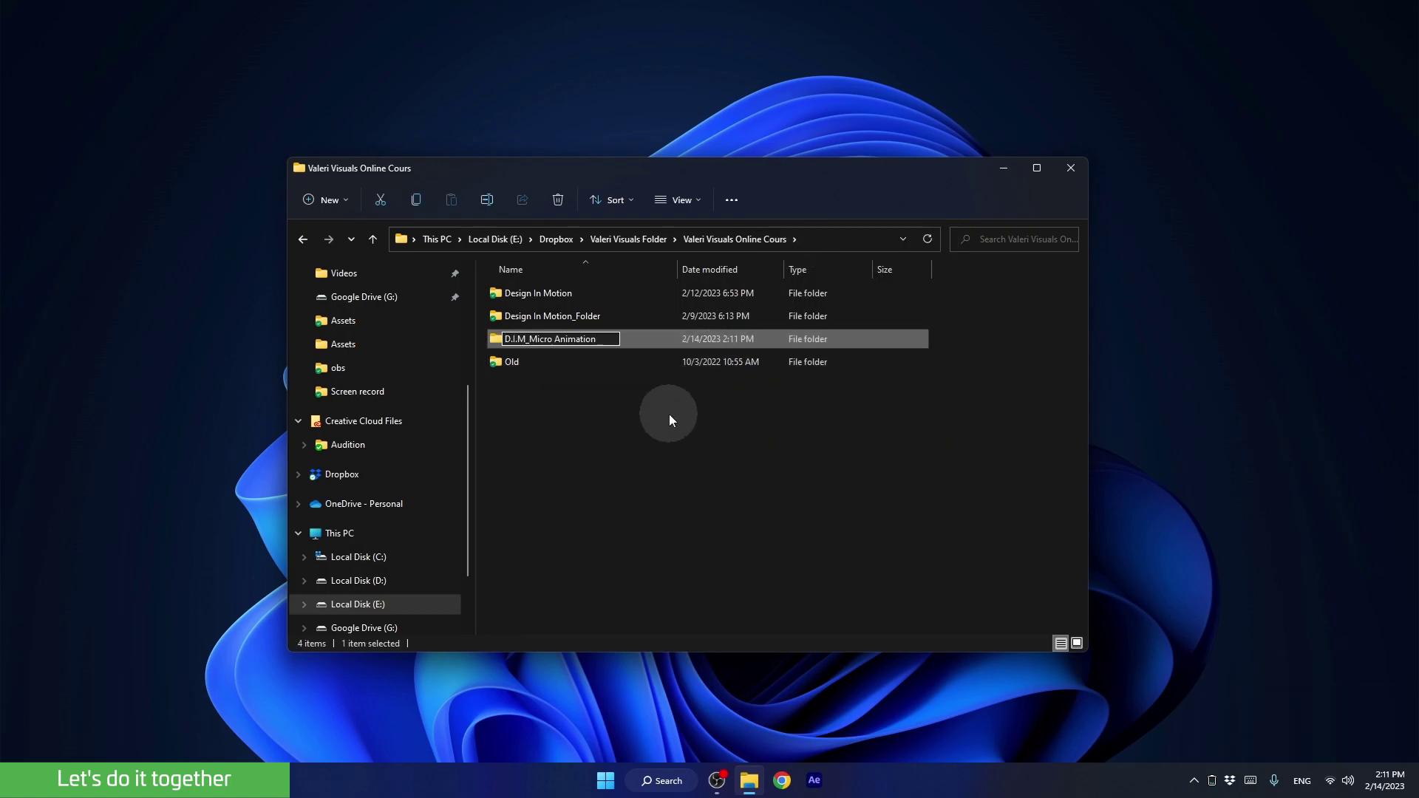
left_click(625, 443)
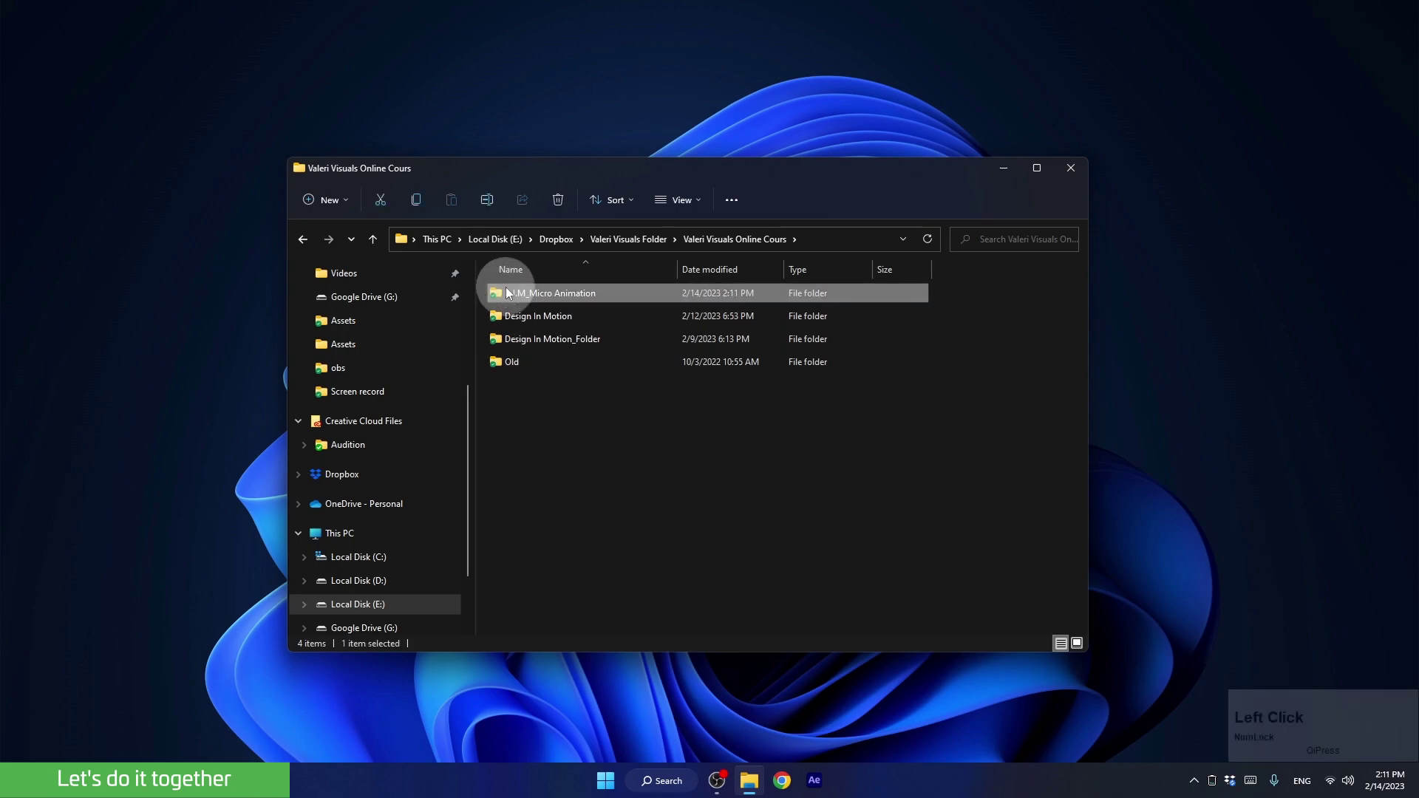
Step: Create Ae and Assets subfolders inside the D.I.M_Micro Animation folder
right_click(556, 323)
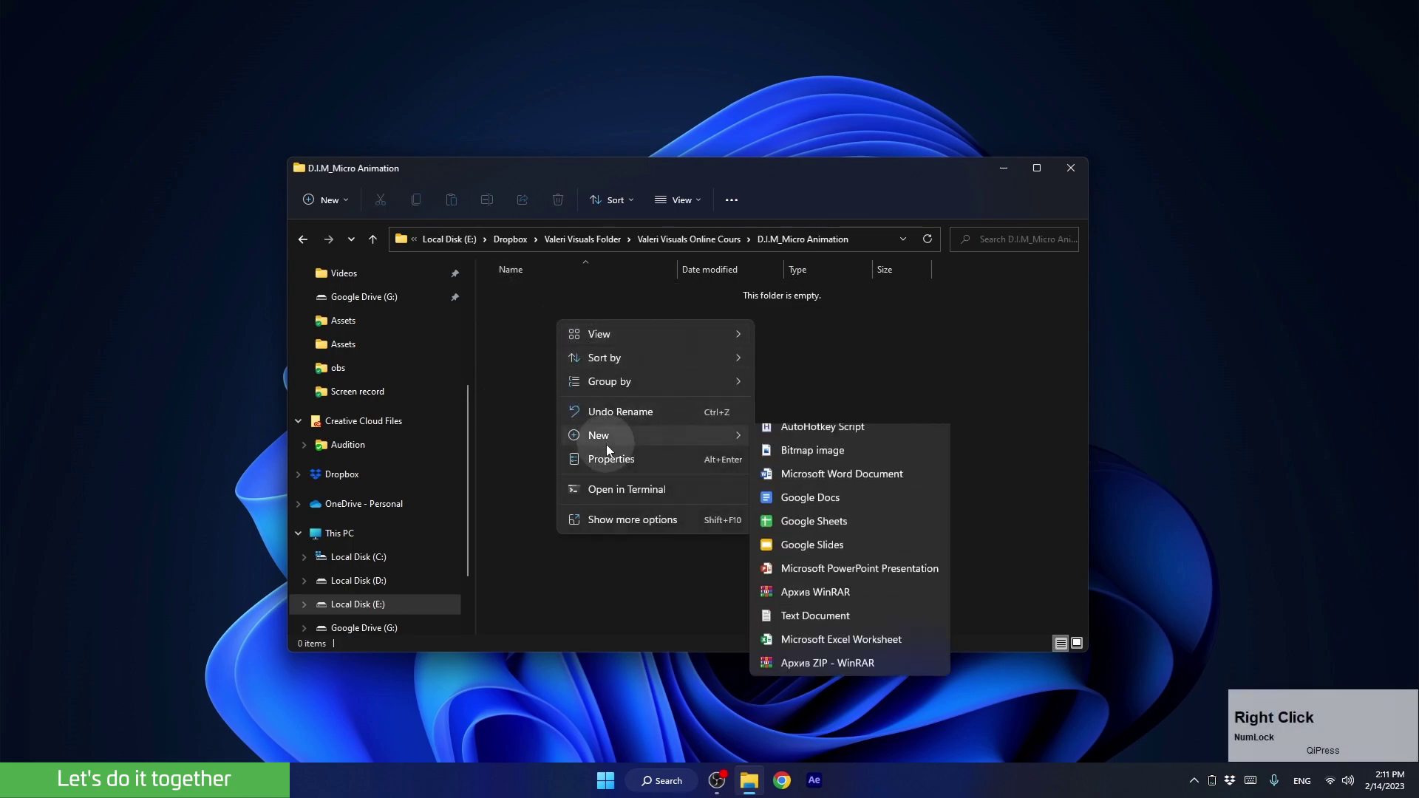
left_click(765, 447)
left_click(765, 447)
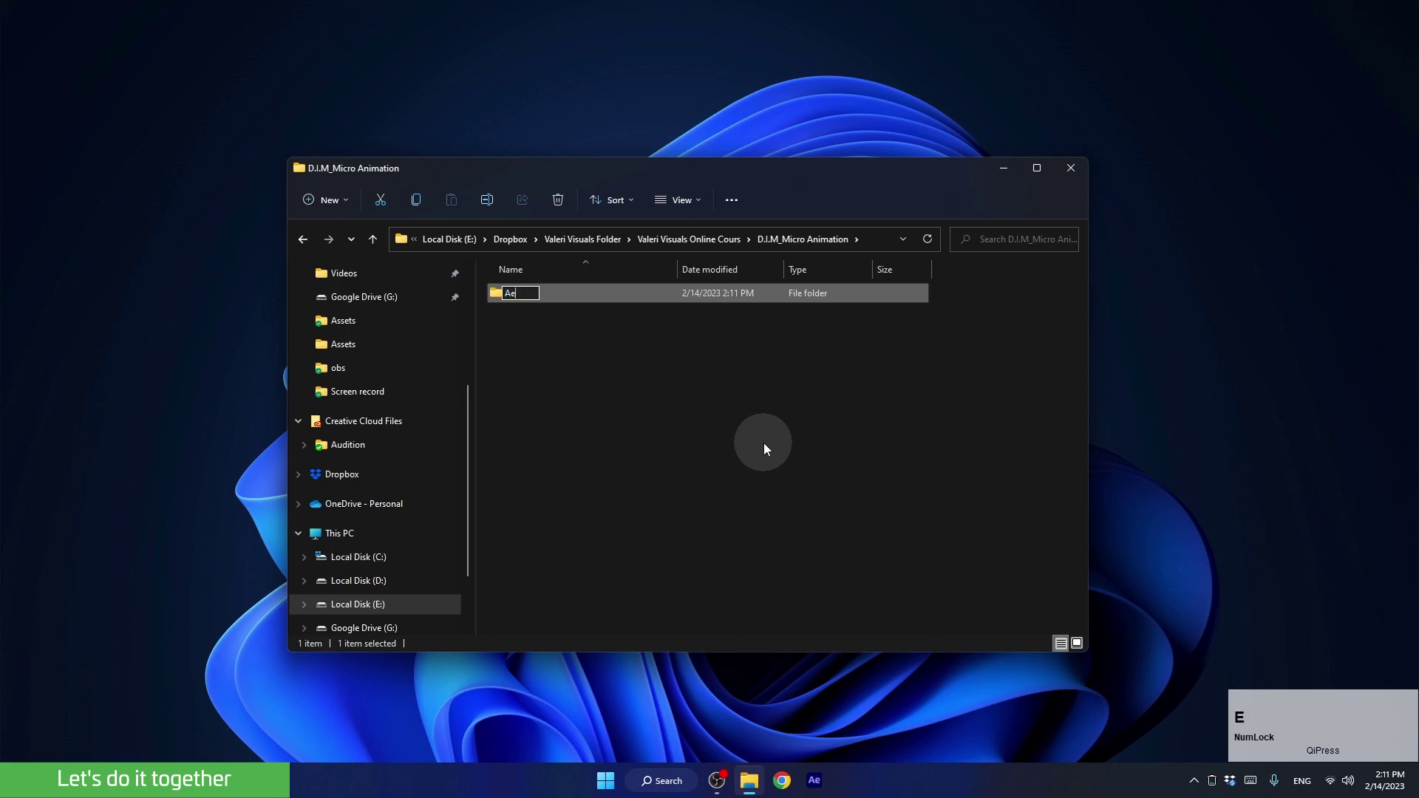
left_click(662, 405)
right_click(563, 353)
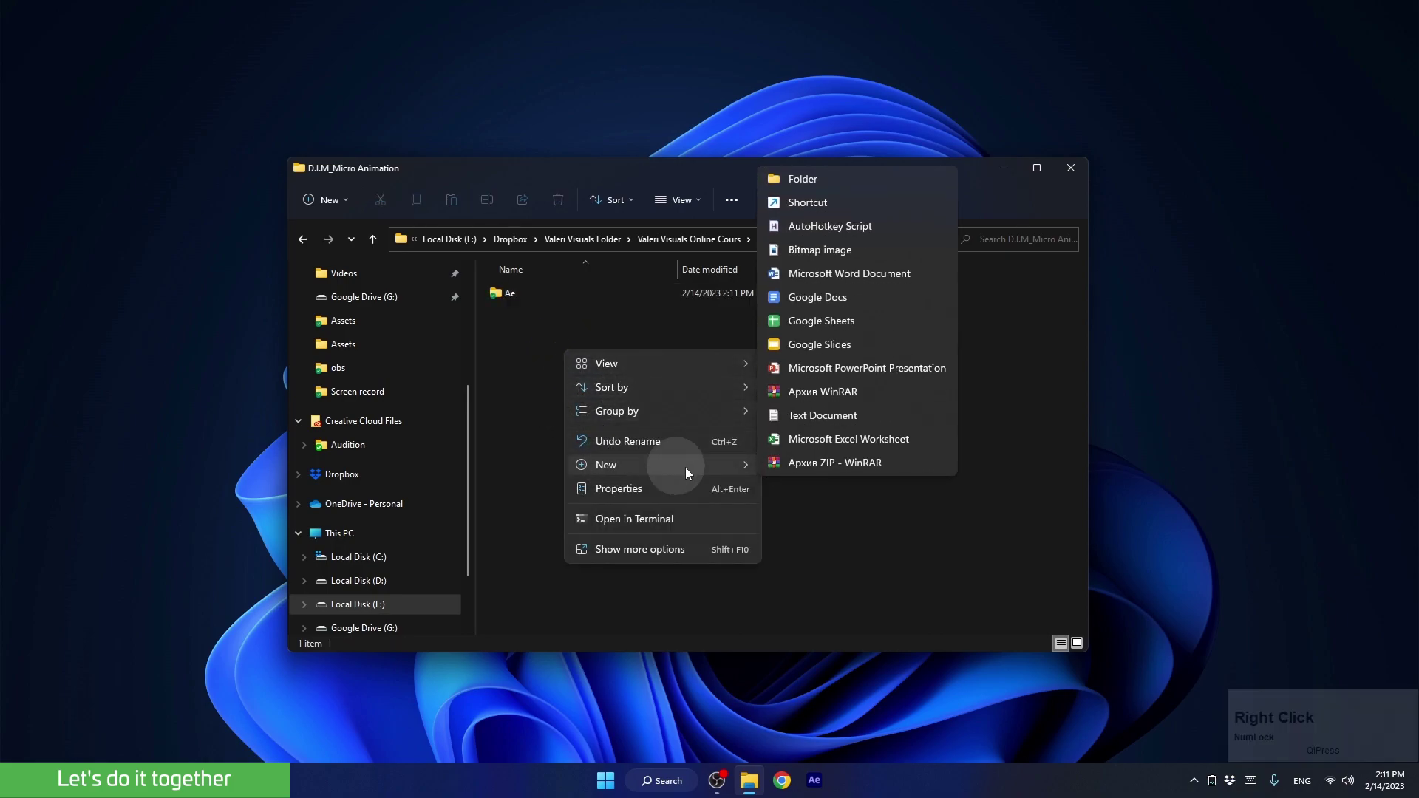
left_click(799, 183)
type("asets")
key("Return")
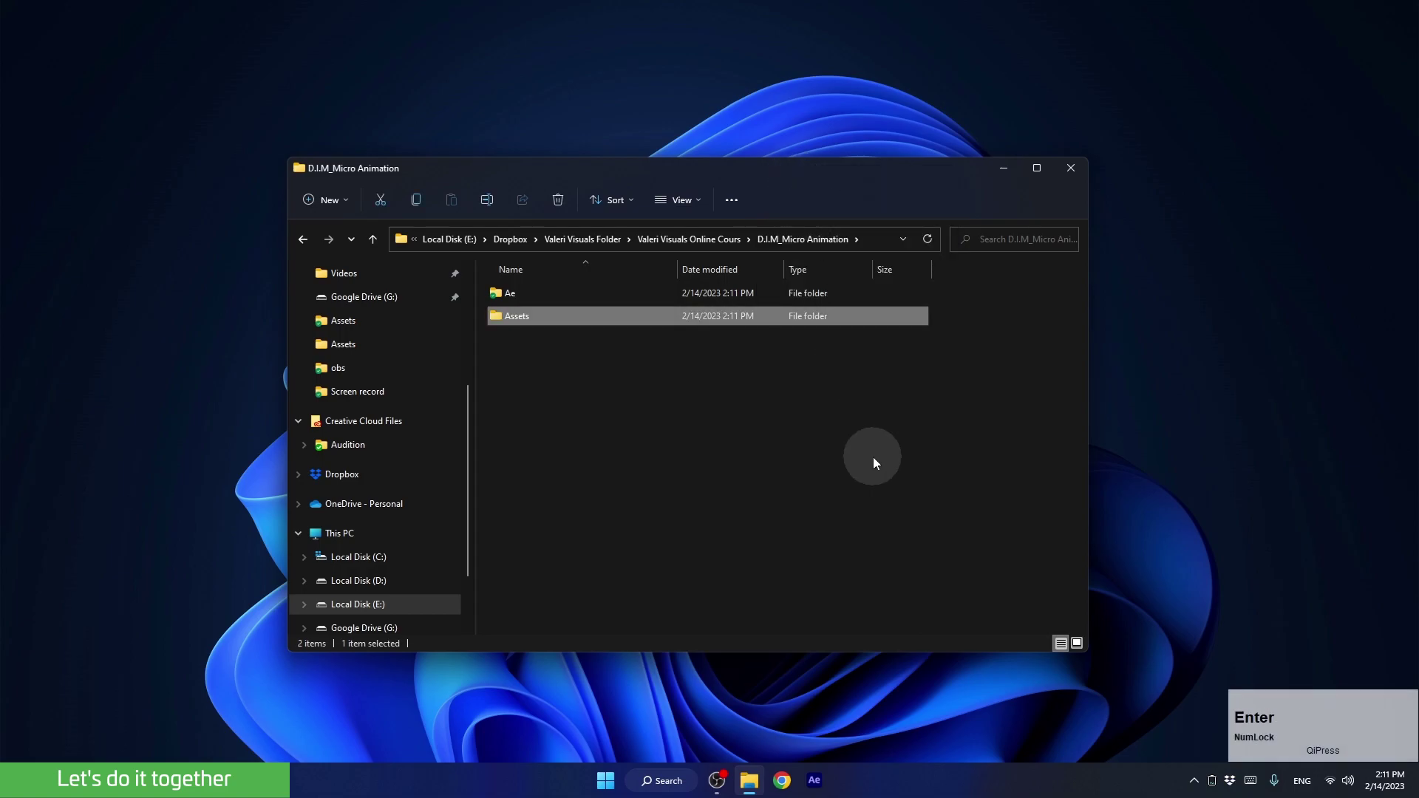
Step: Create a third subfolder named Samples, then look inside the Assets folder
right_click(532, 380)
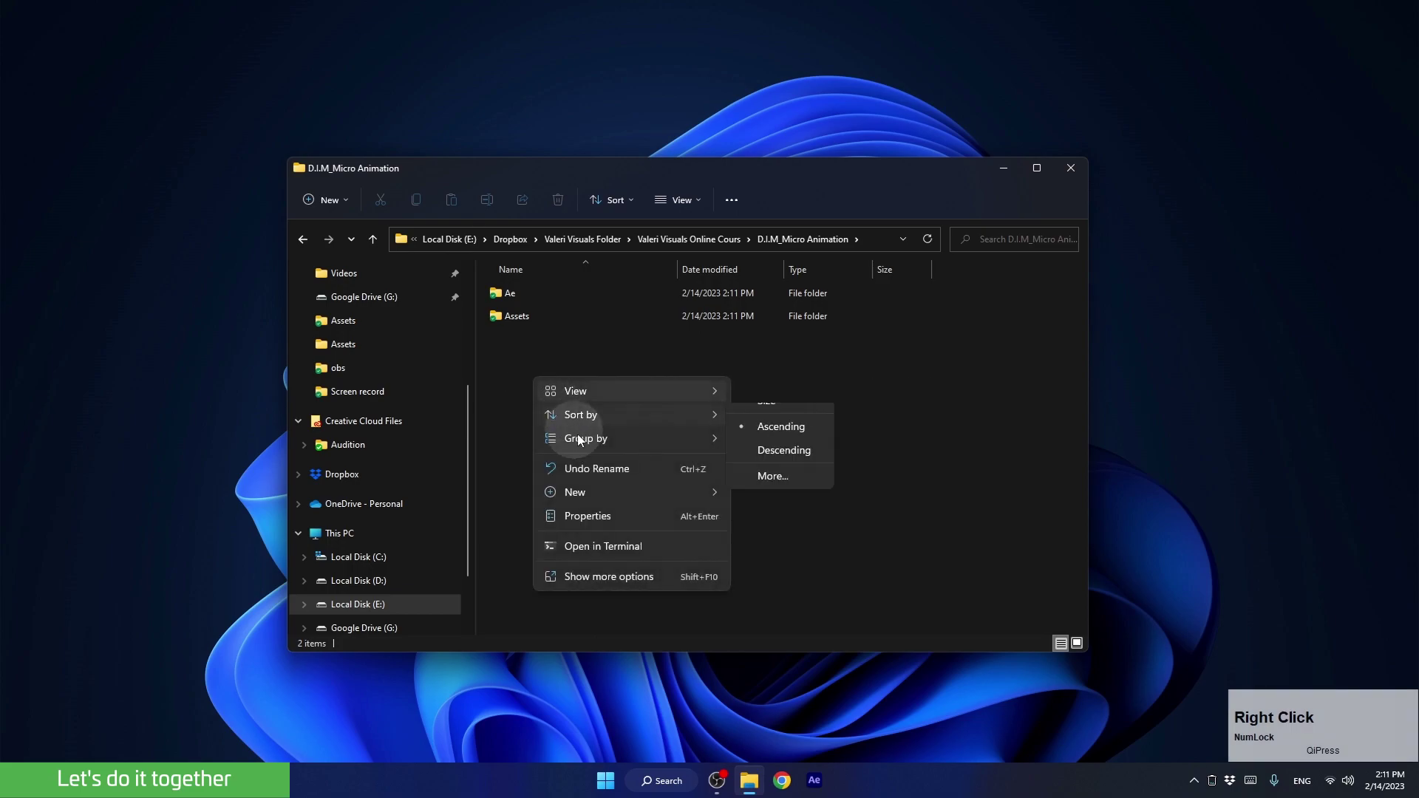
left_click(760, 211)
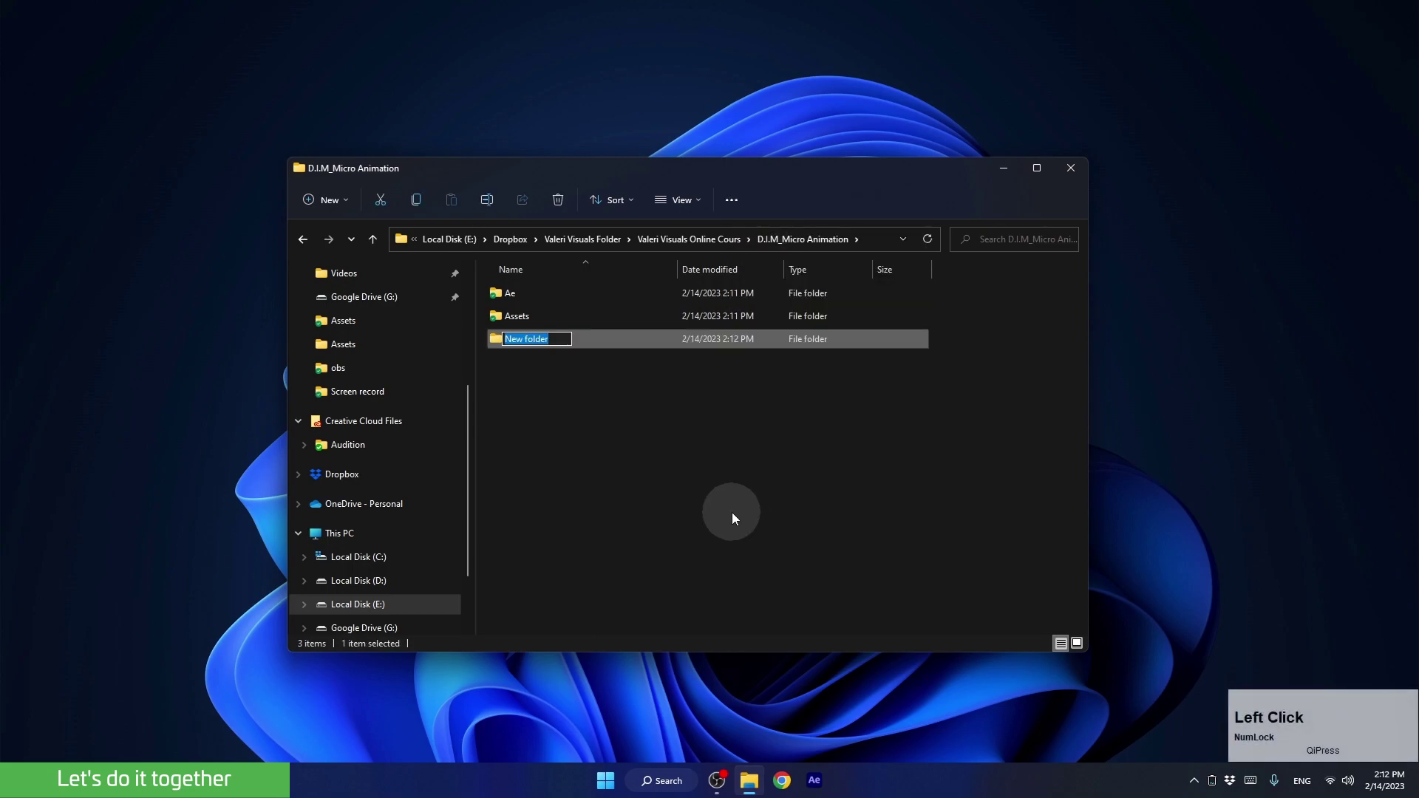
key("shift+Num_Lock")
type("smples")
key("Return")
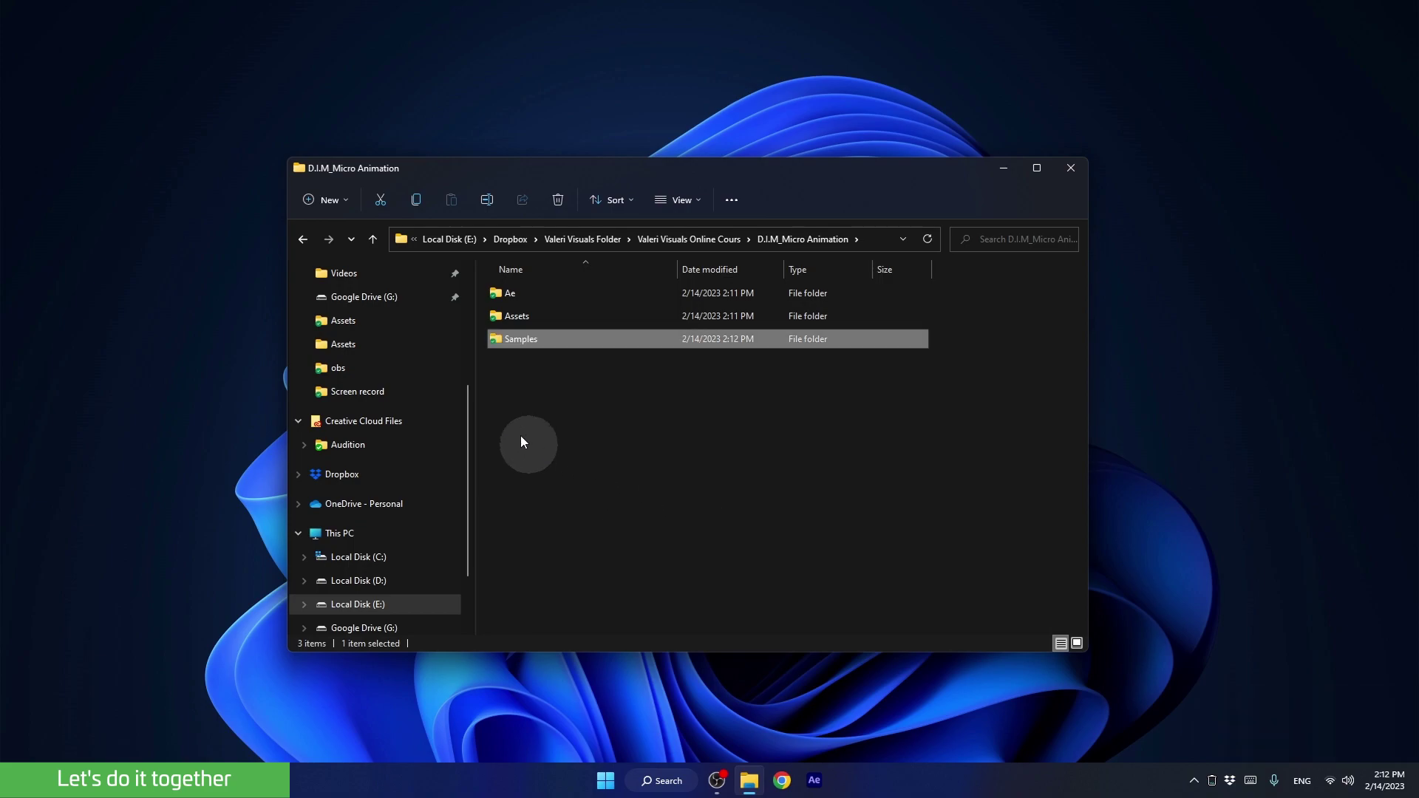
left_click(514, 317)
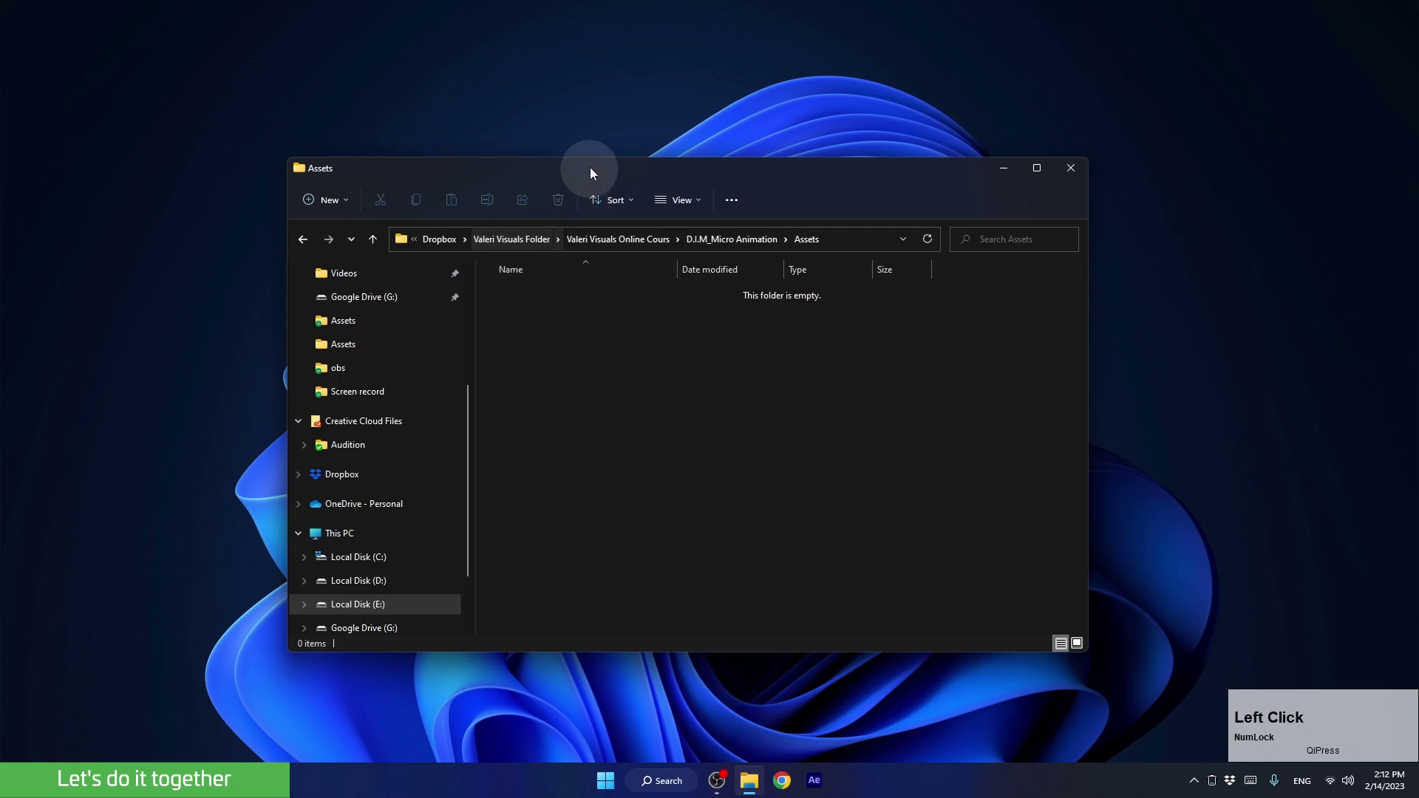
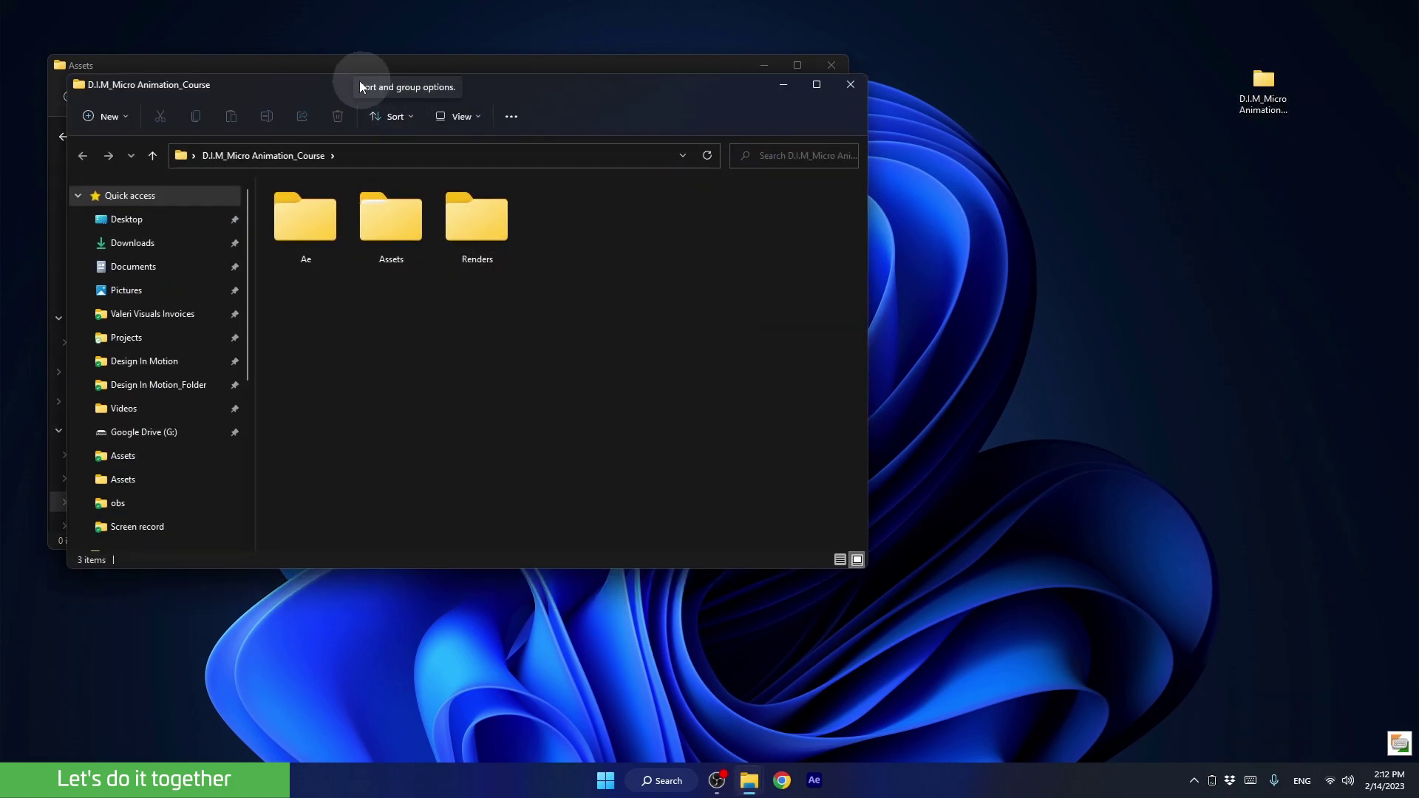
left_click(399, 143)
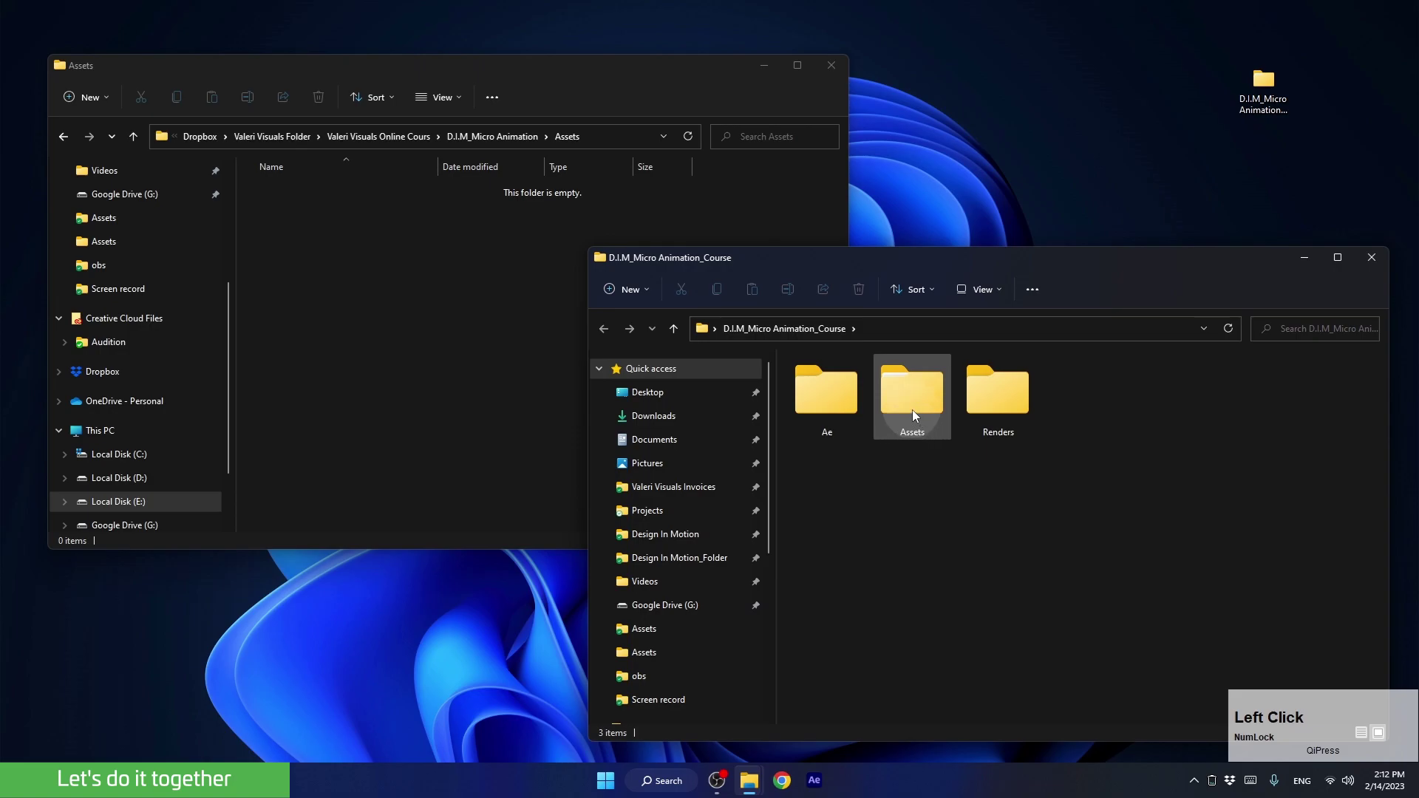
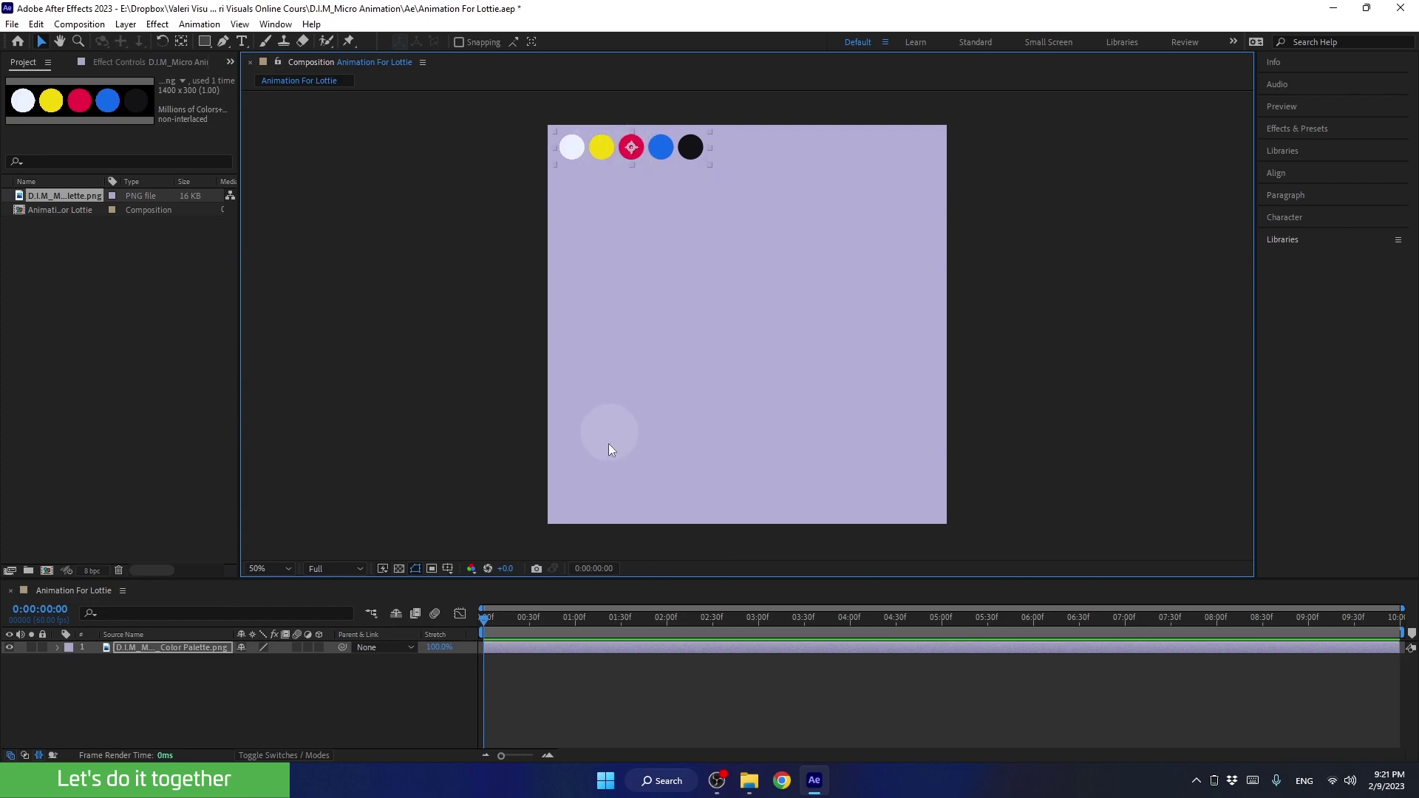
Step: Lock the color-palette swatch layer and mark it as shy
left_click(46, 651)
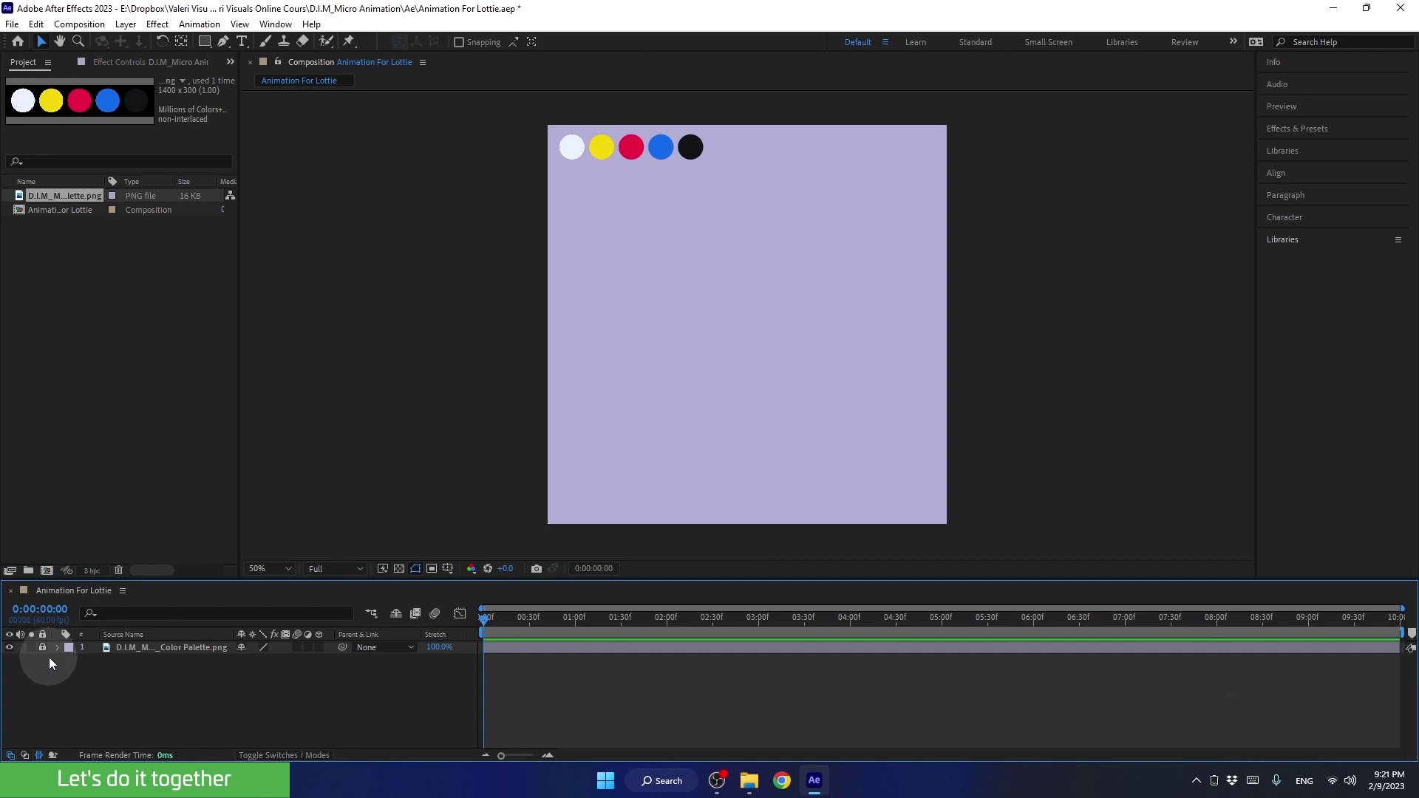
left_click(190, 653)
left_click(249, 652)
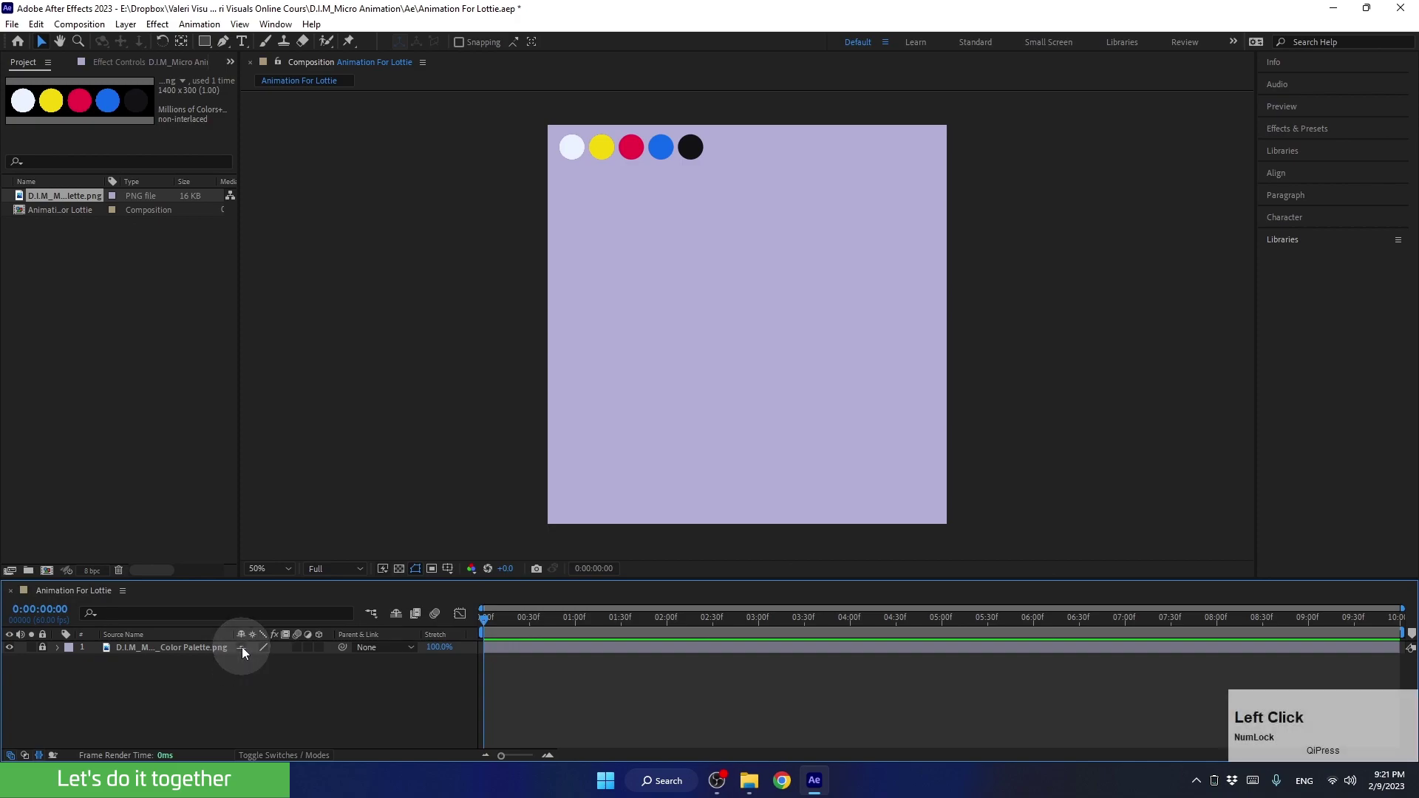
left_click(245, 652)
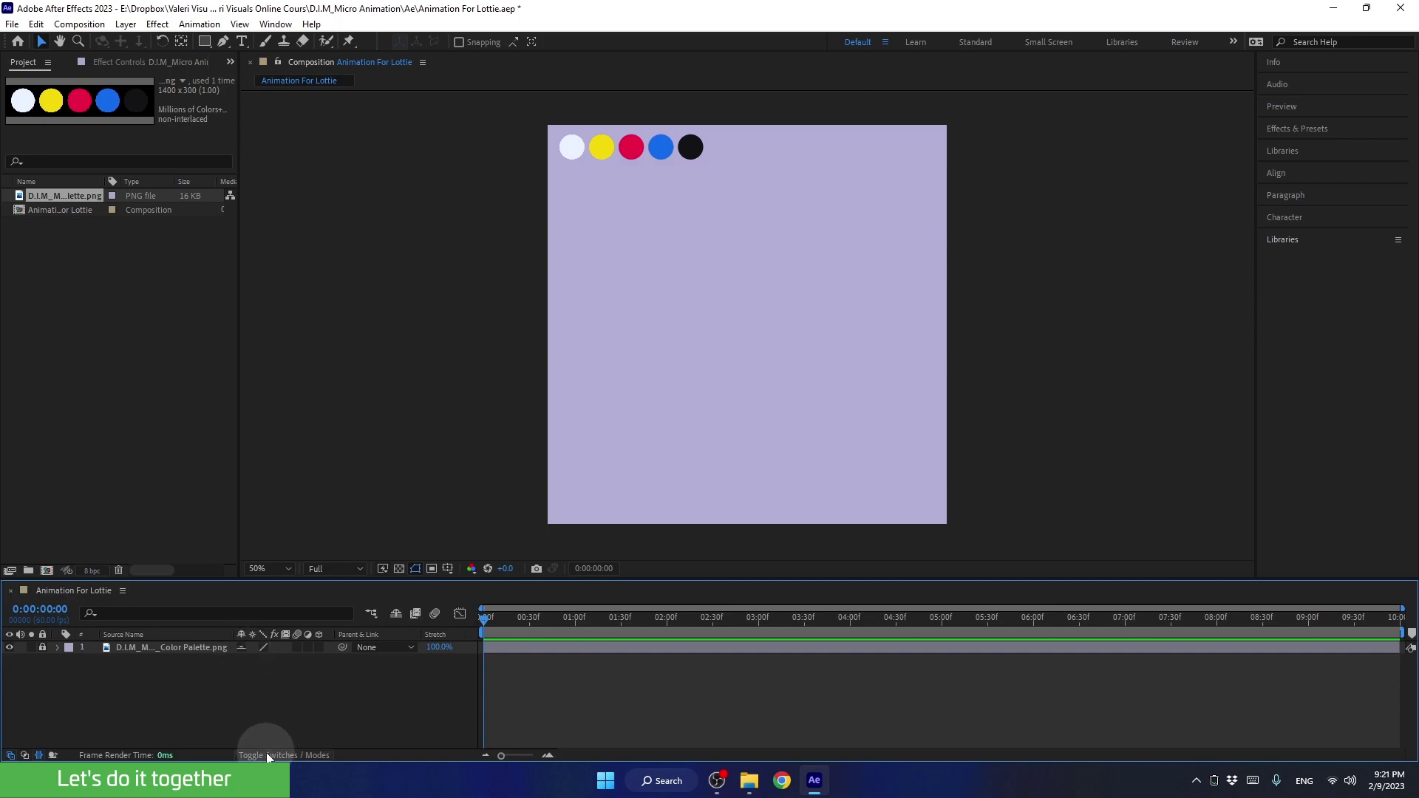
Step: Turn on Hide Shy Layers so the palette layer disappears from the timeline list
left_click(269, 758)
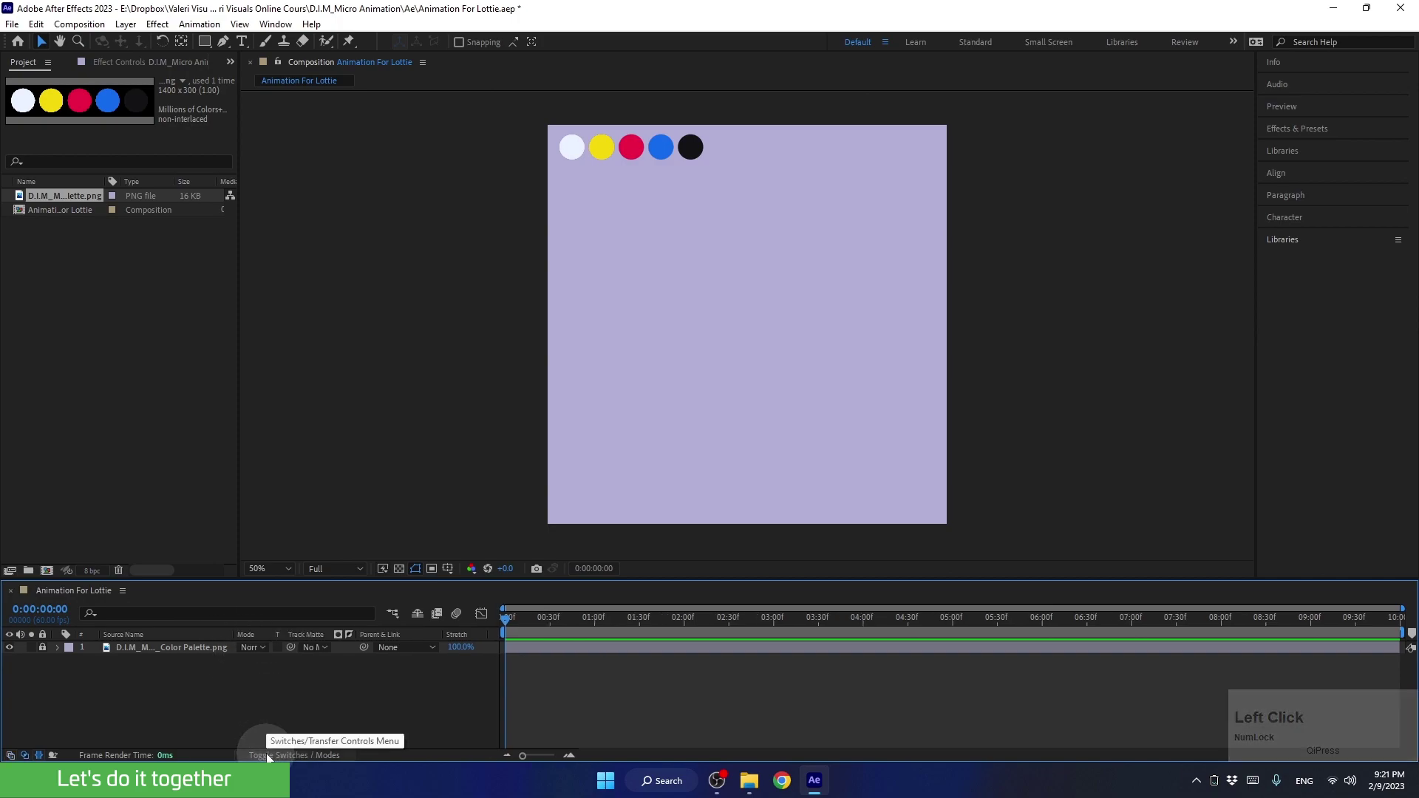
left_click(271, 701)
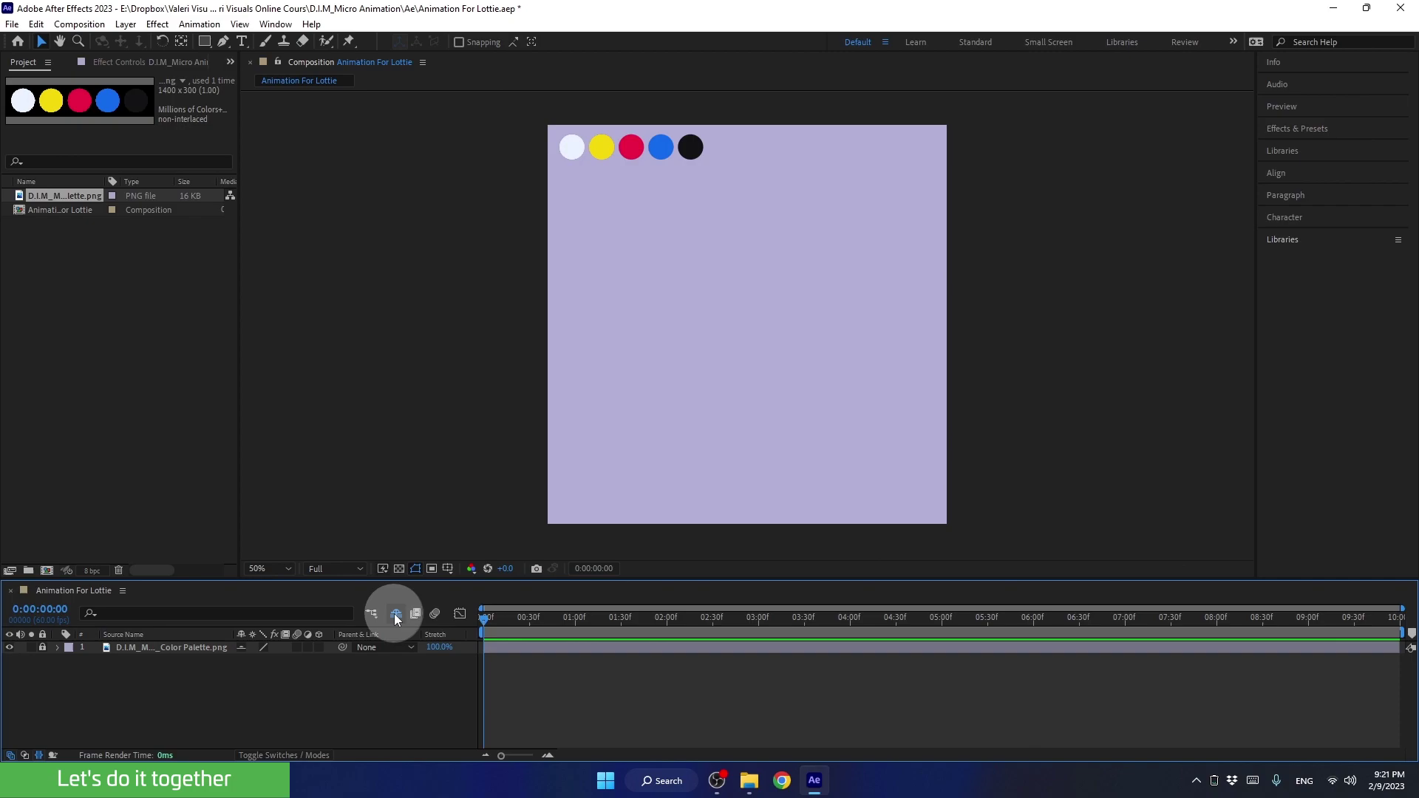
left_click(52, 671)
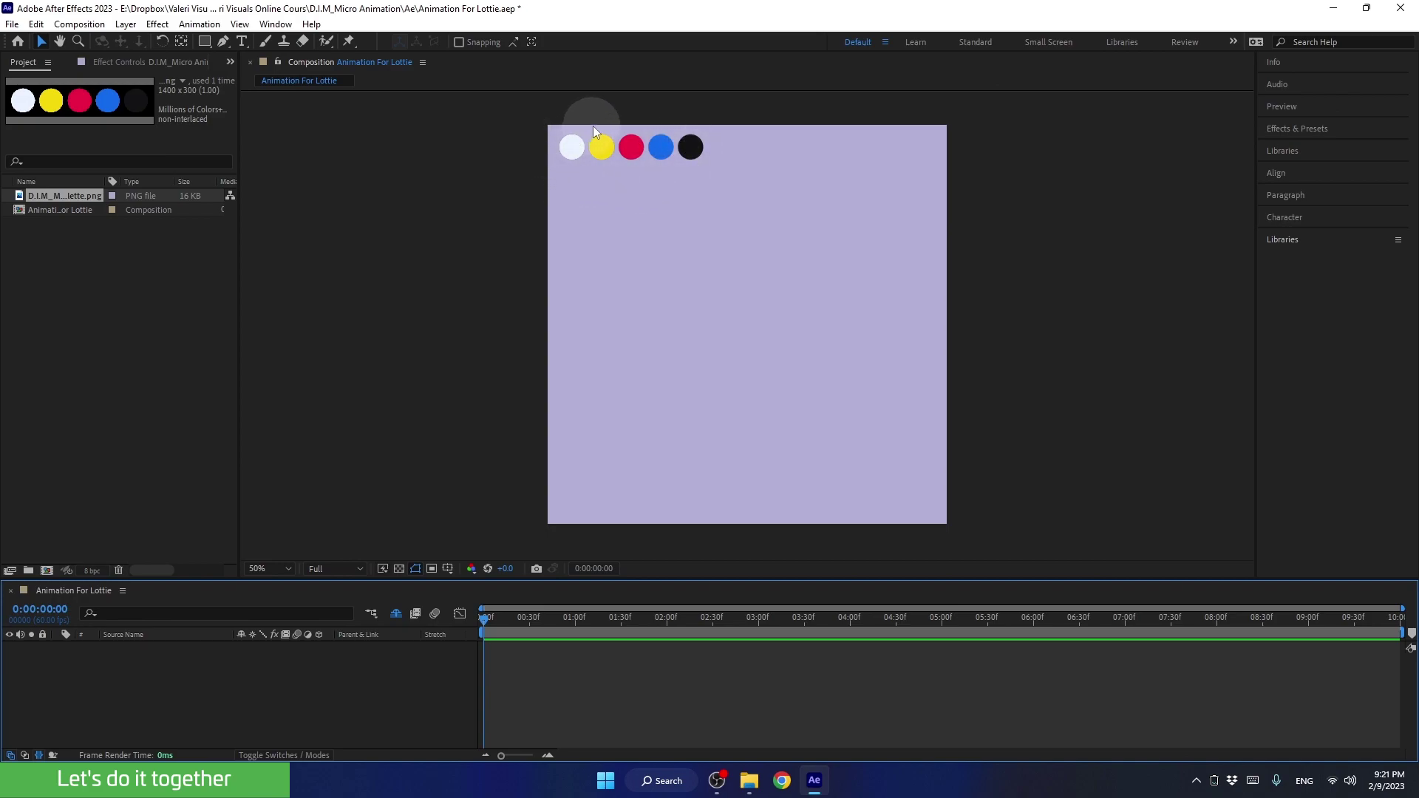
left_click(615, 164)
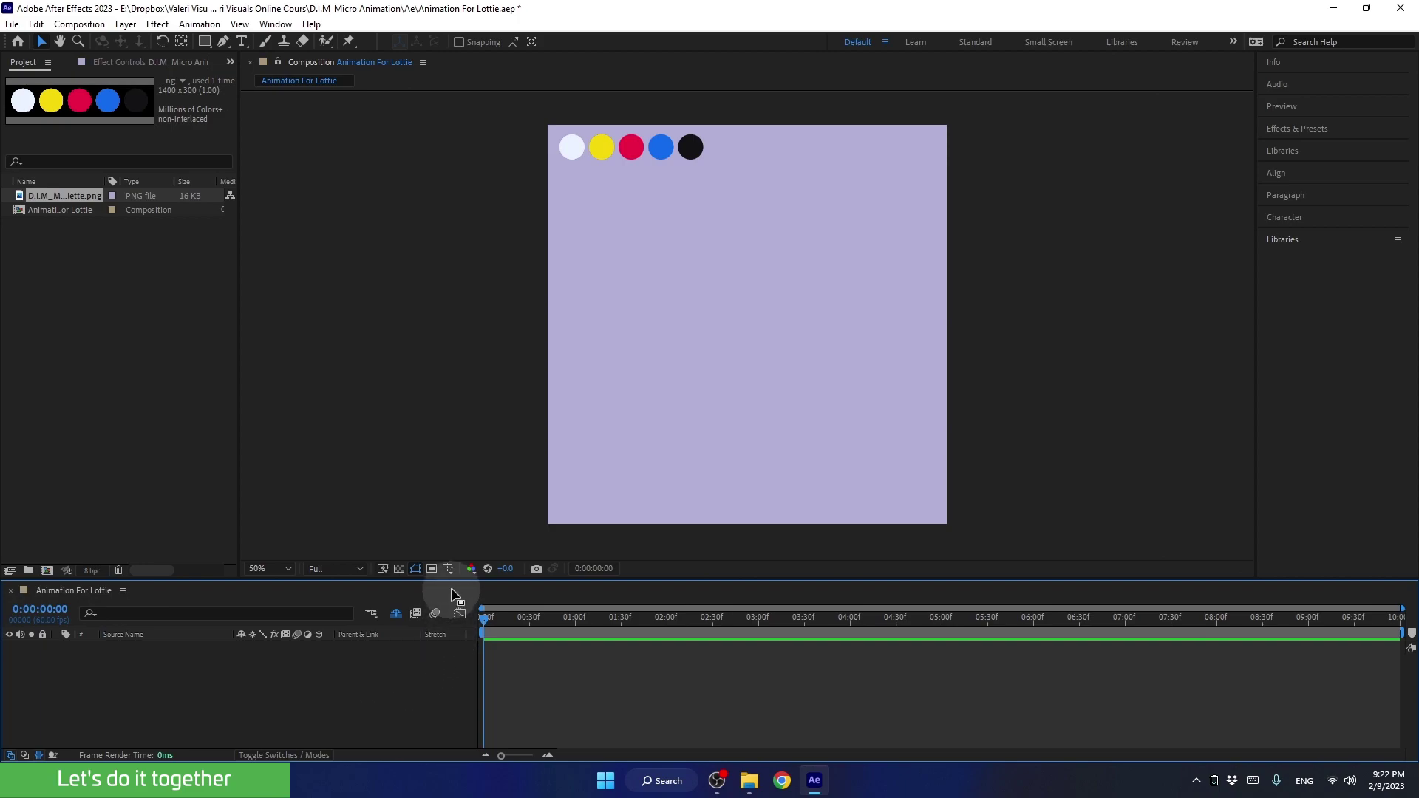
Step: Show the Title/Action Safe guides and fit the composition in the viewer
left_click(452, 575)
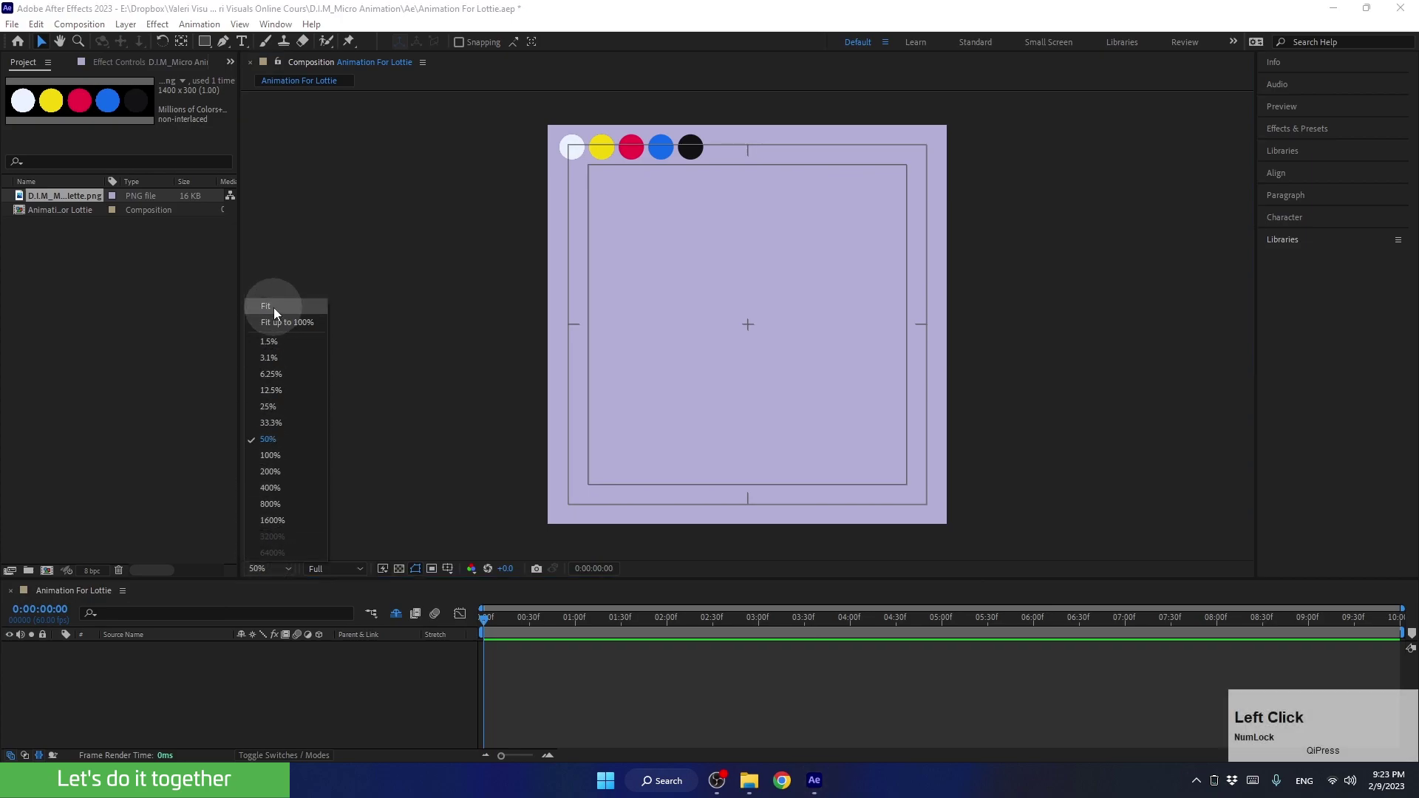
left_click(262, 378)
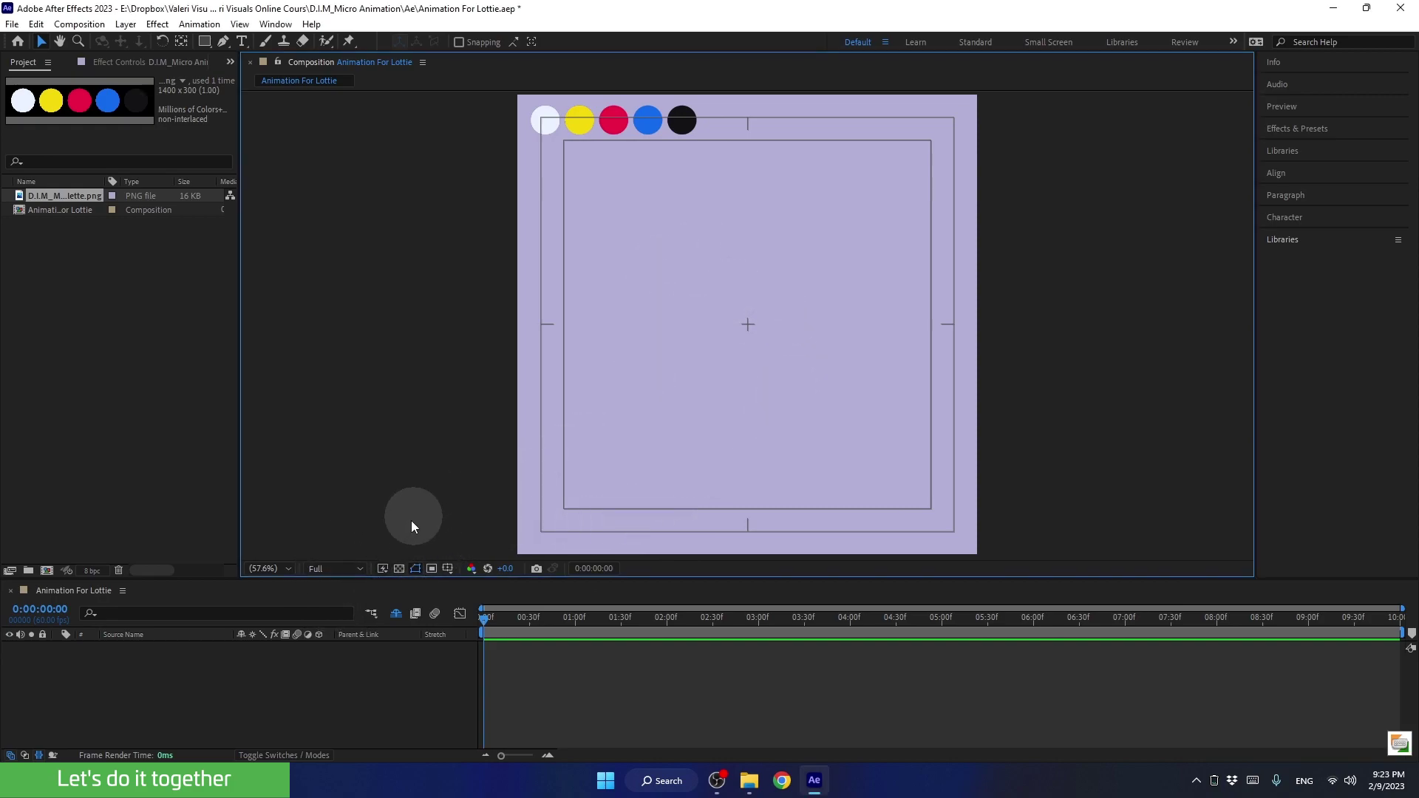
left_click(398, 571)
left_click(400, 574)
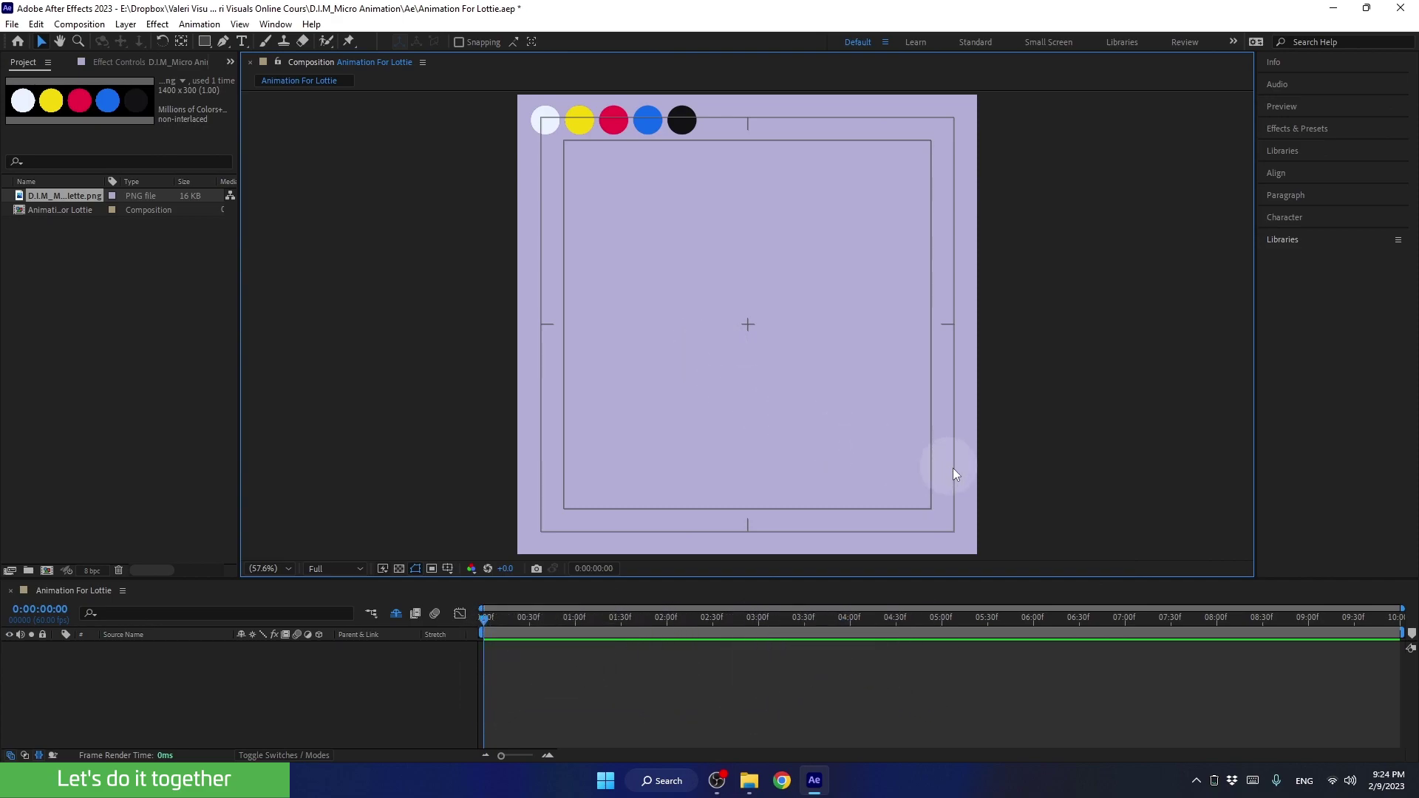
Step: Keep English (United States) as the keyboard input language
left_click(1305, 788)
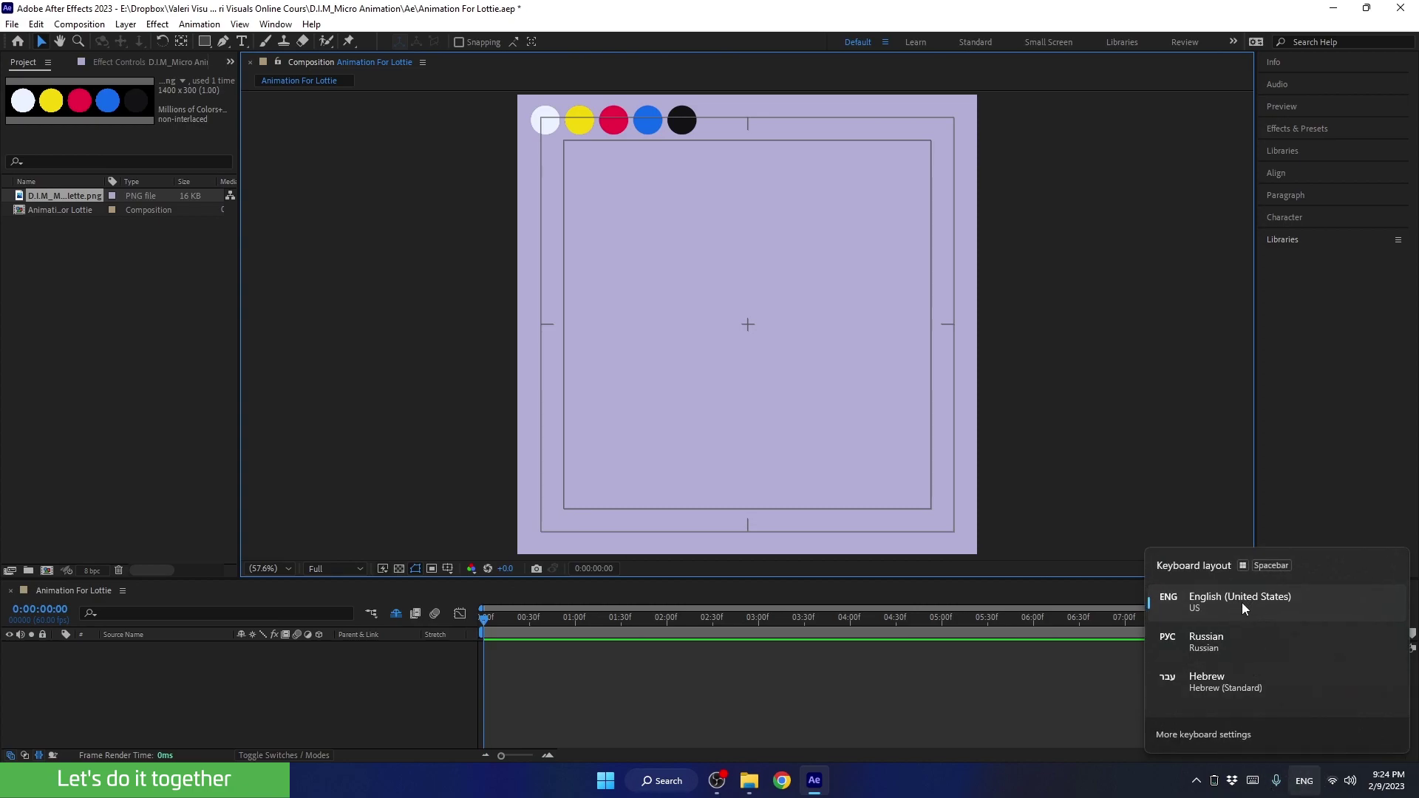
left_click(1244, 608)
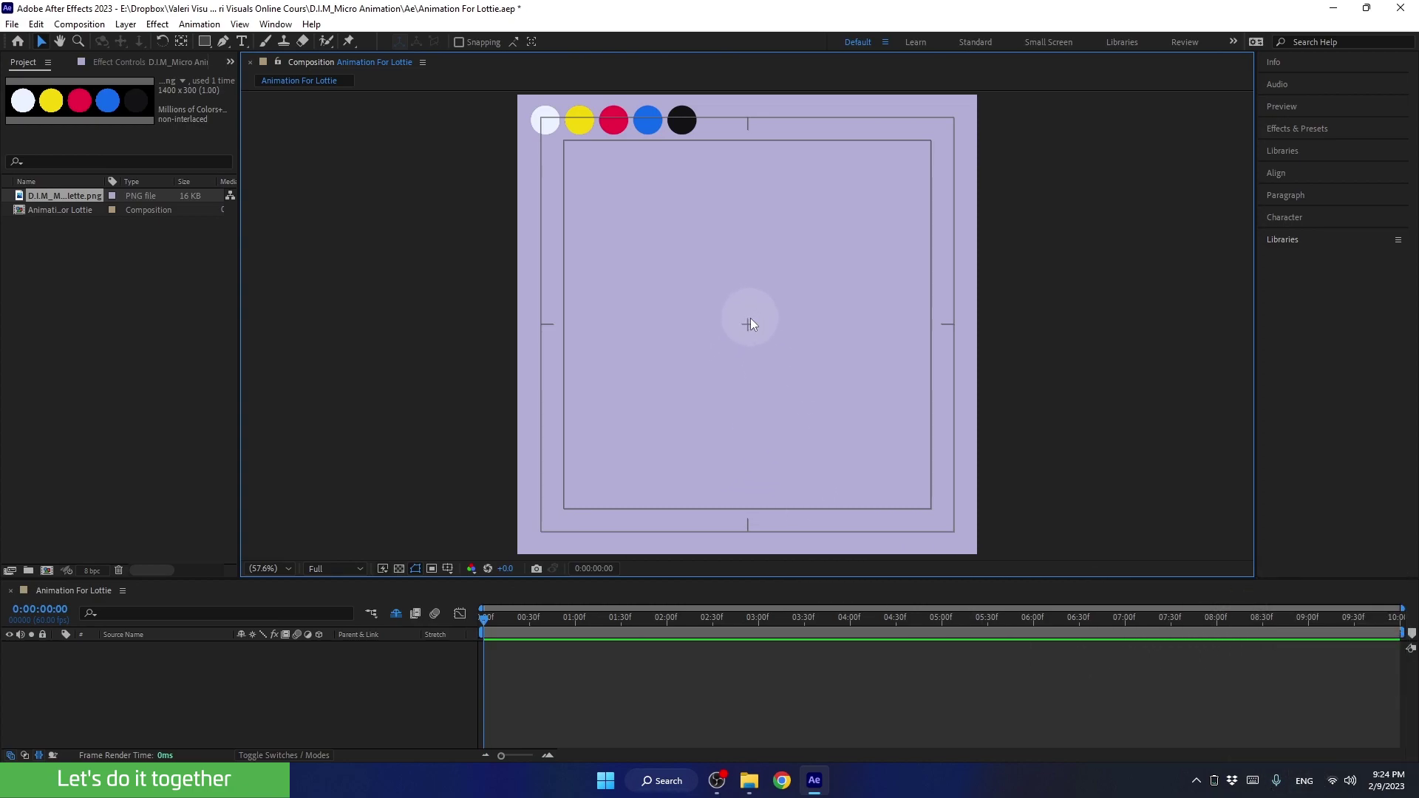
Step: Review Composition Settings (Ctrl+K) and the background colour, then cancel without changes
key("ctrl+Num_Lock")
key("ctrl+k")
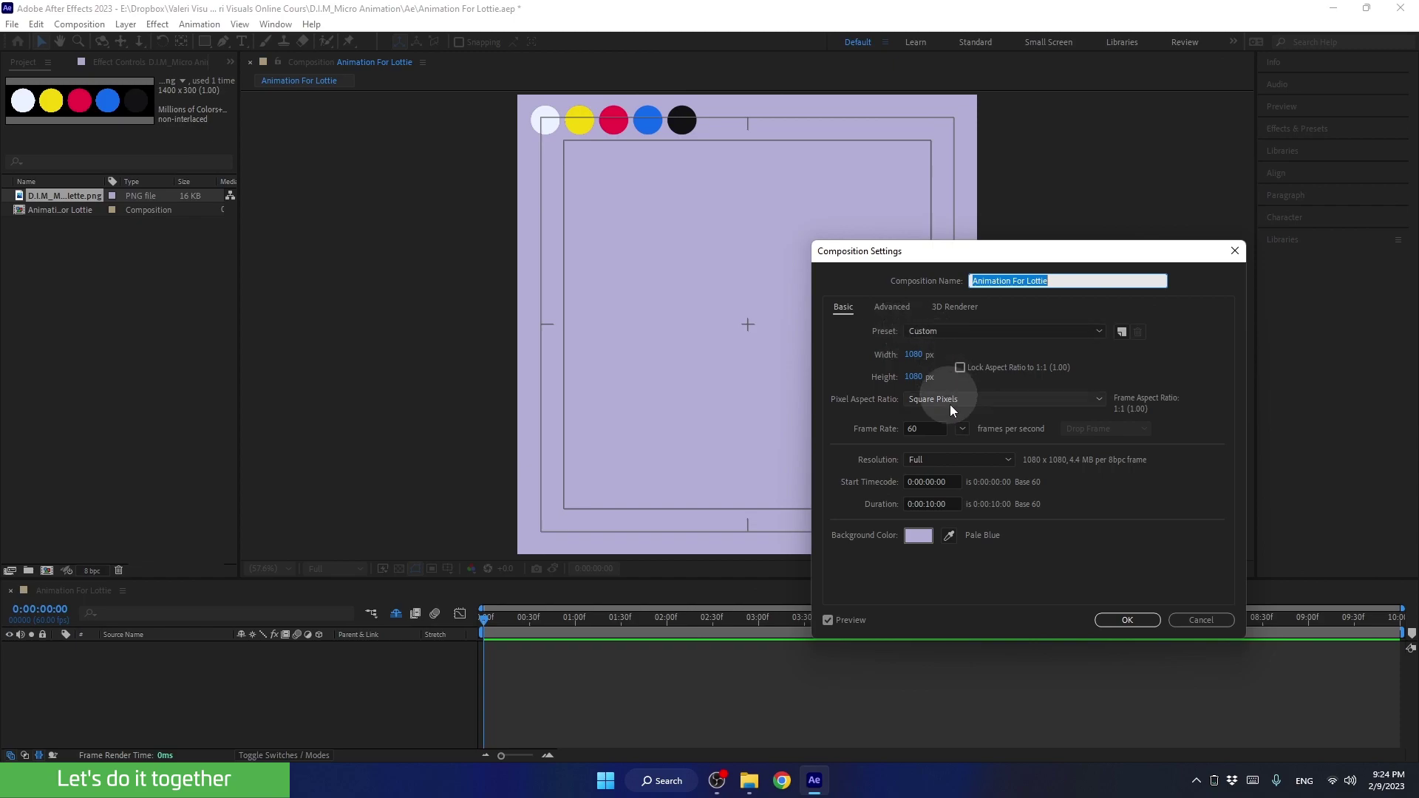
left_click(833, 627)
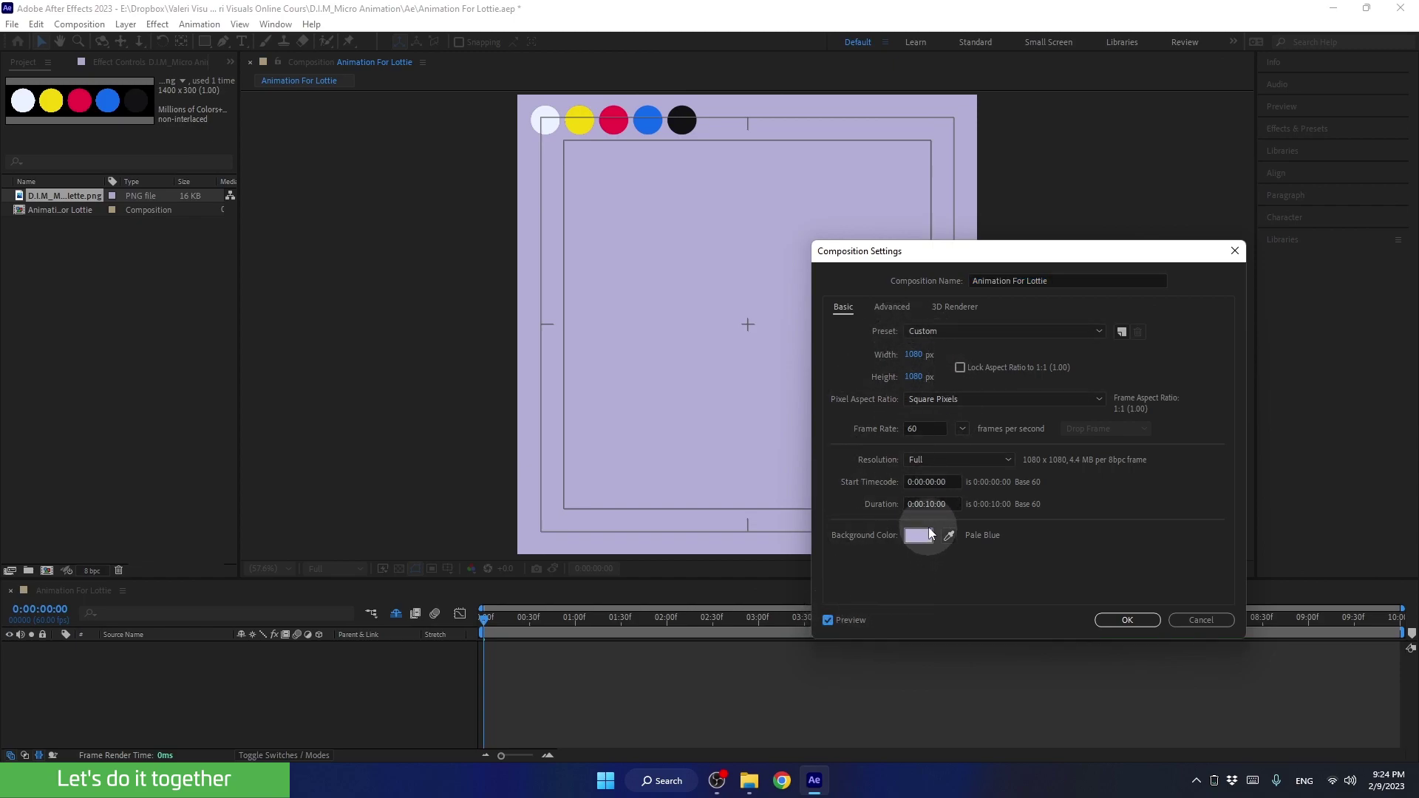
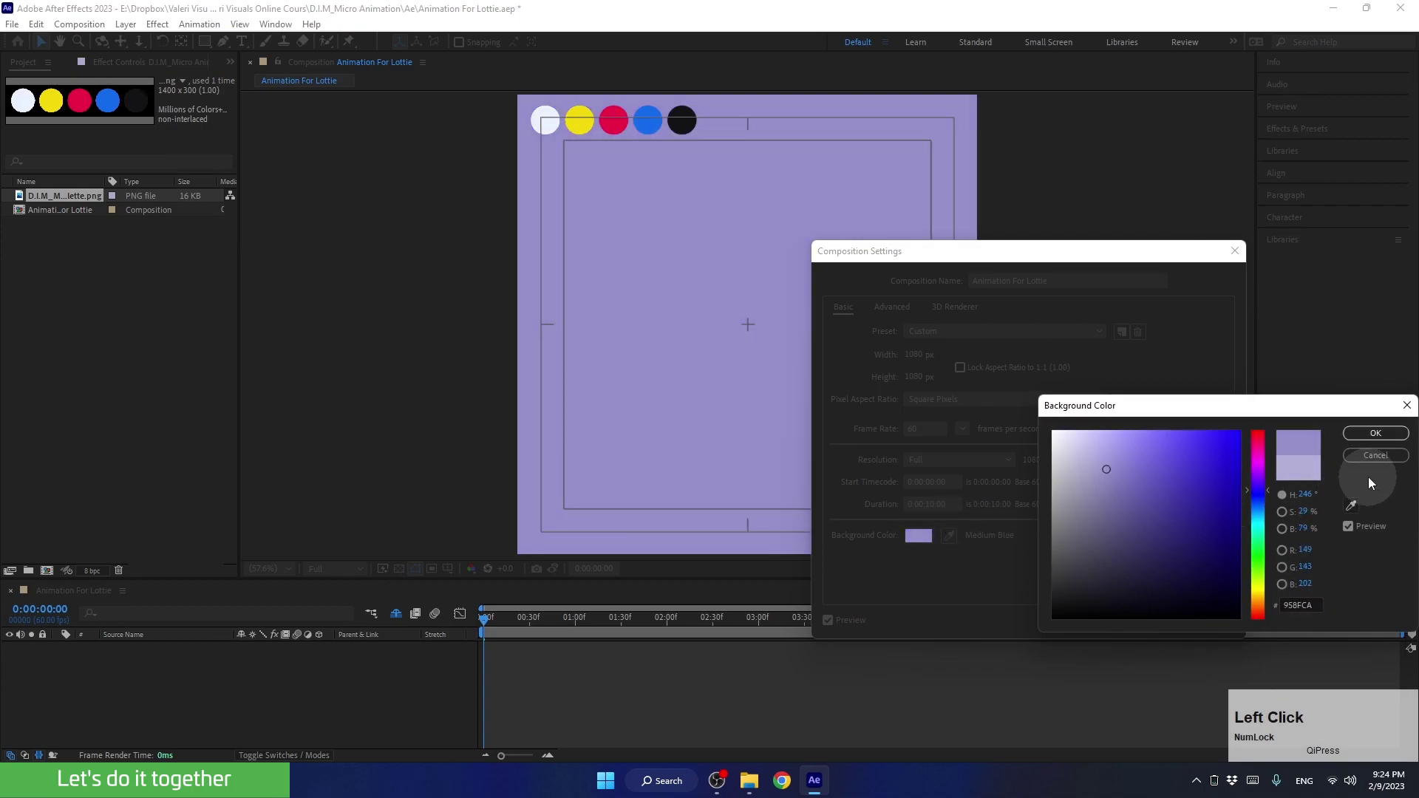
left_click(1181, 601)
left_click(1194, 625)
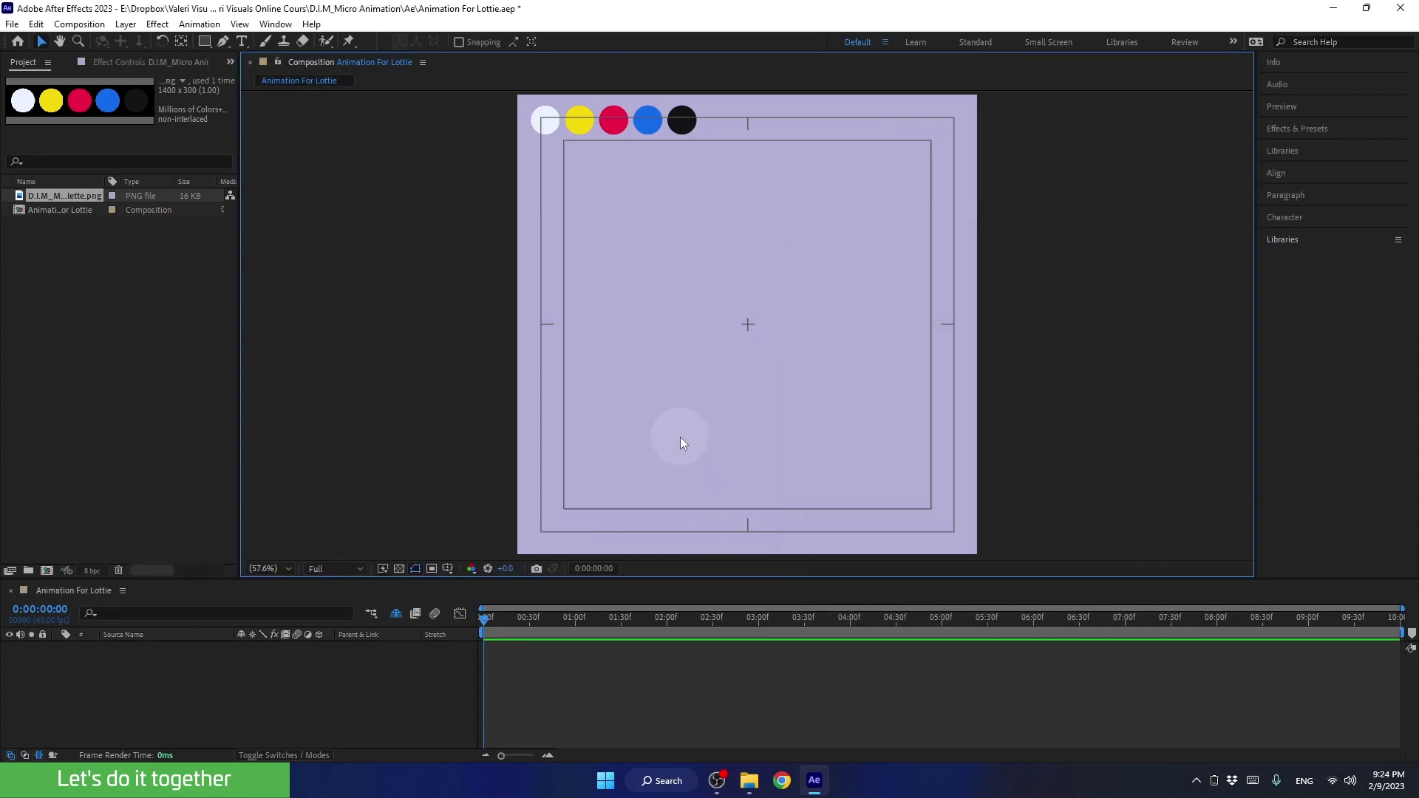